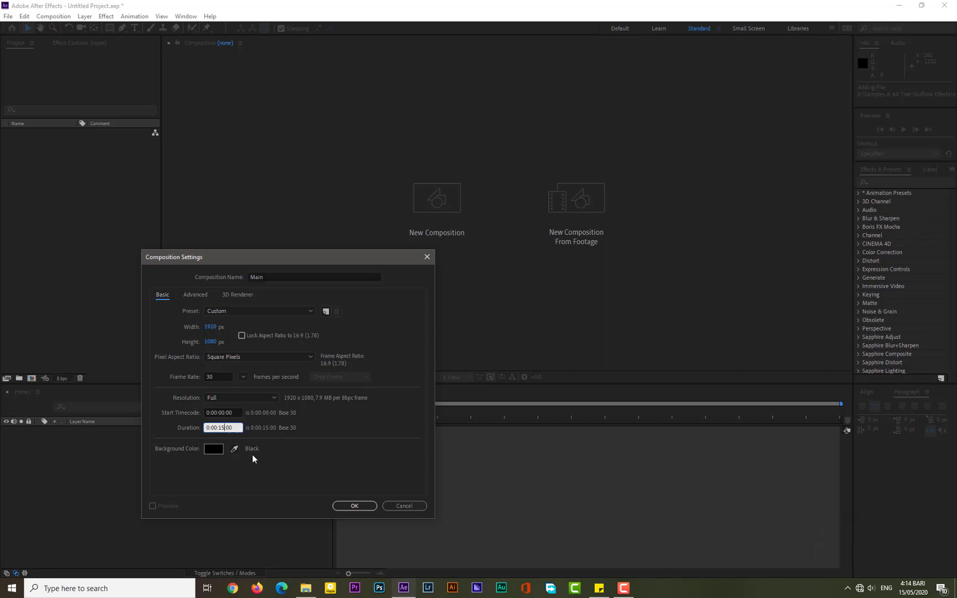
- Confirm the Main comp settings and name the new composition 'Image Placeholder'
left_click(338, 510)
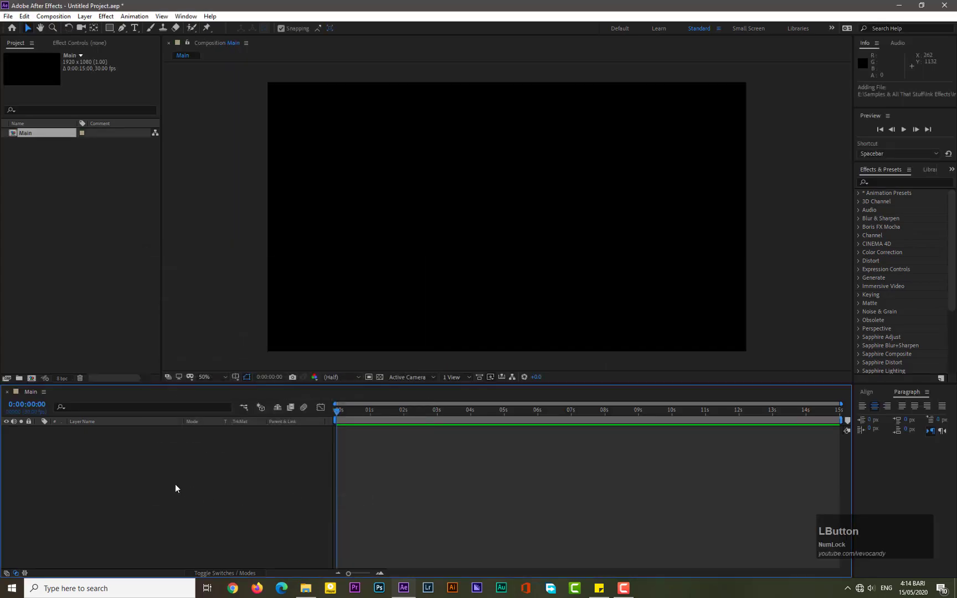
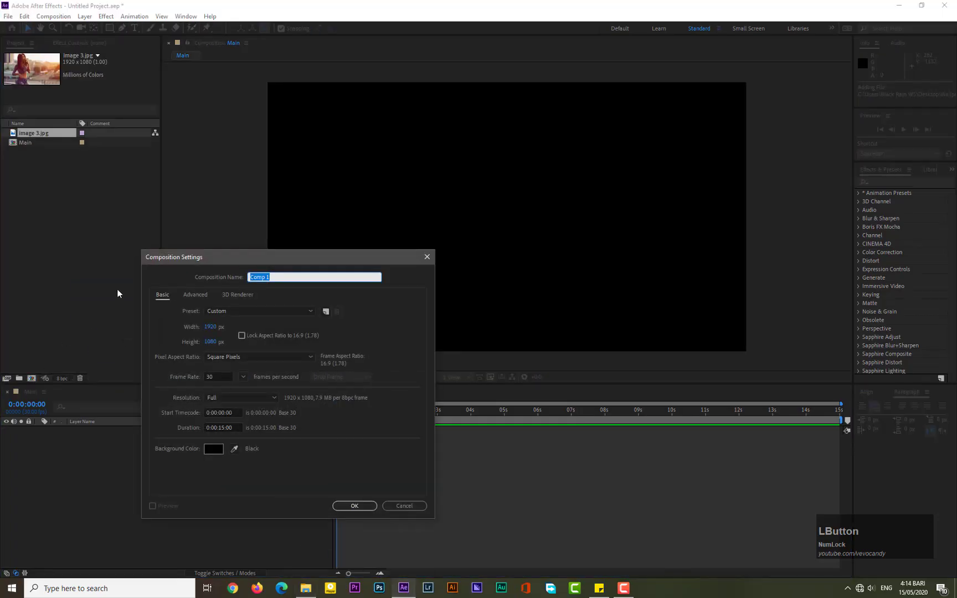
type("img")
key("BackSpace")
key("a")
type("age")
key("space")
type("placeholder")
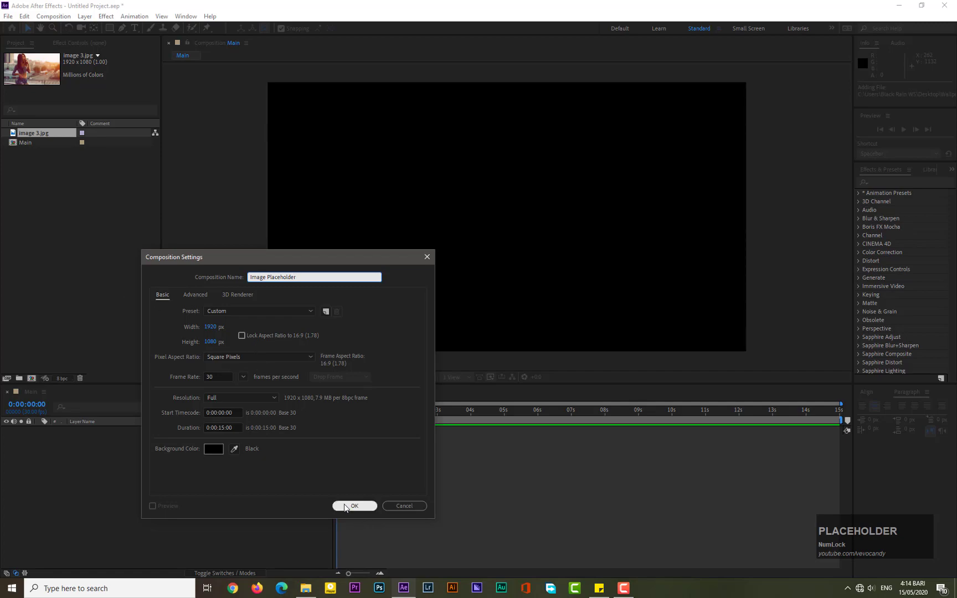
- Confirm the Image Placeholder composition settings
left_click(349, 508)
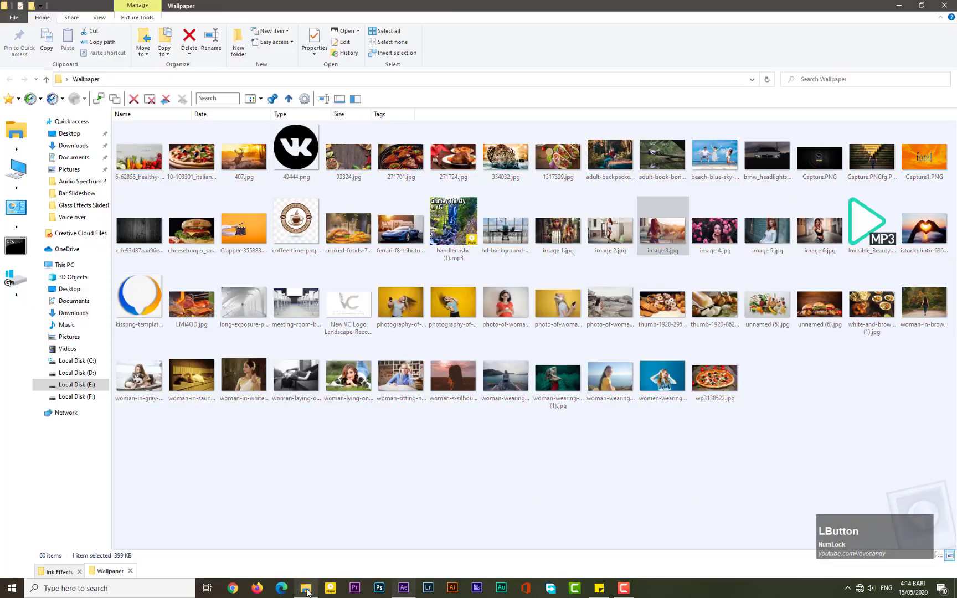
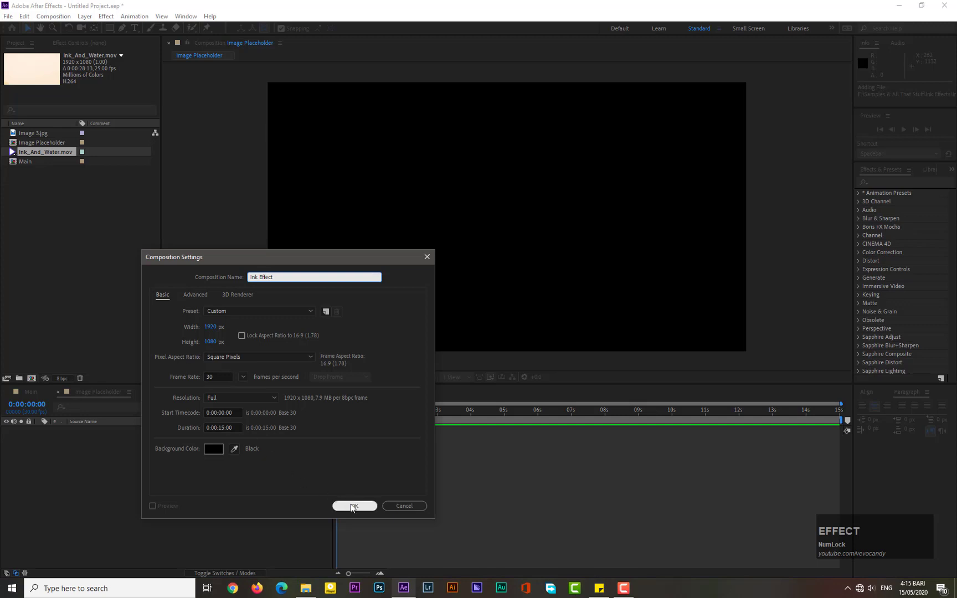
- Create the Ink Effect comp and add it into Main above Image Placeholder
left_click(355, 507)
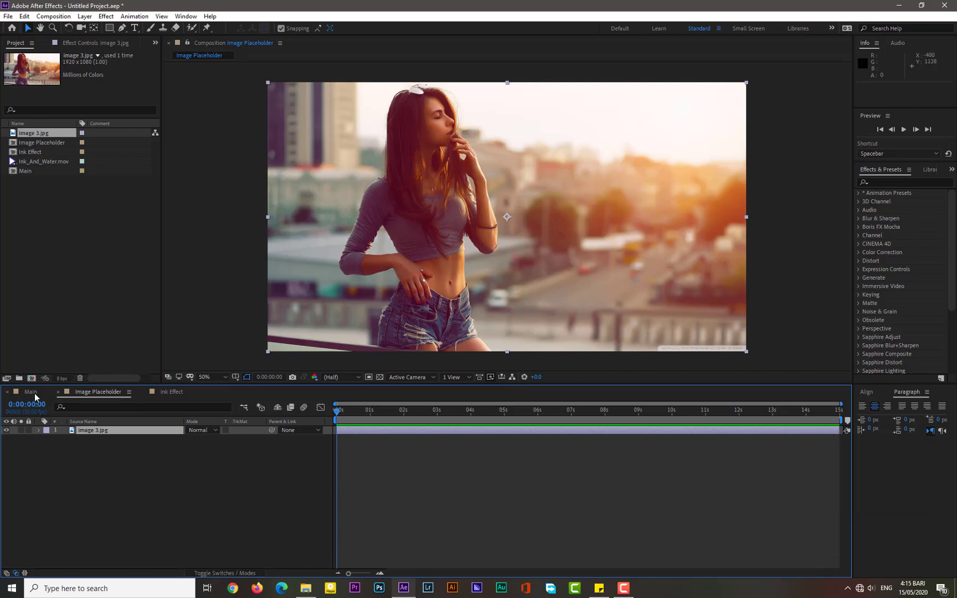
left_click(38, 398)
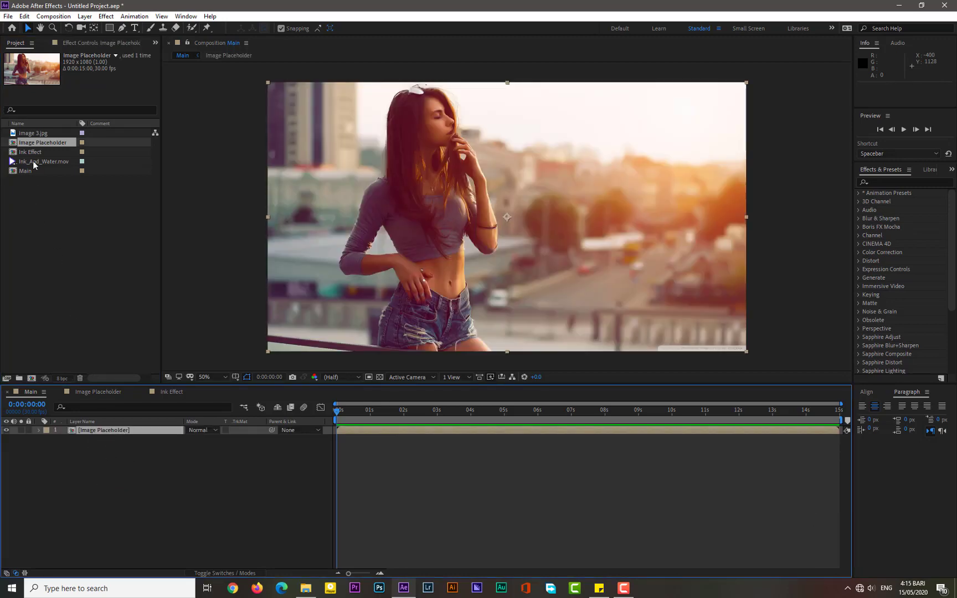
left_click(37, 154)
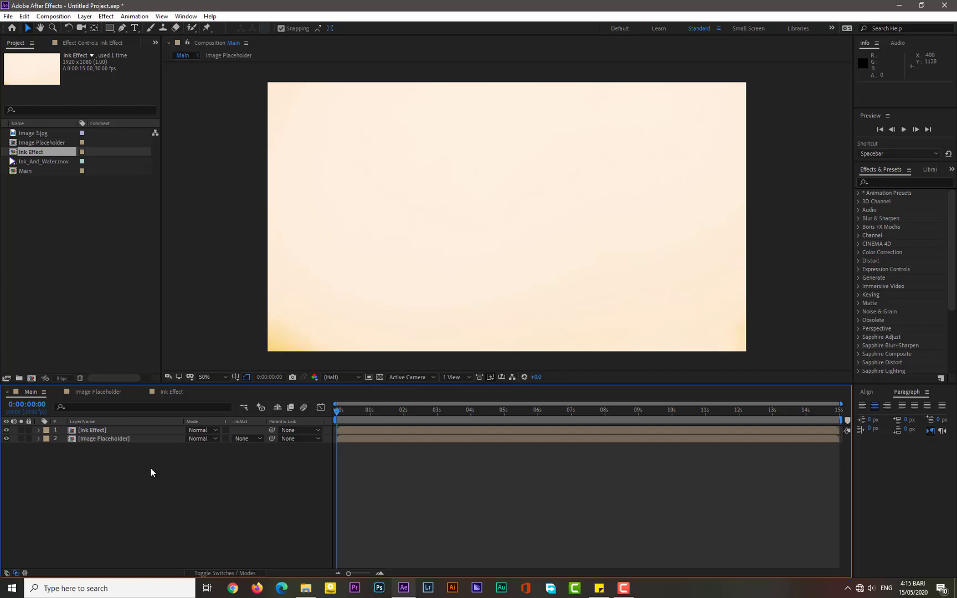
left_click(11, 444)
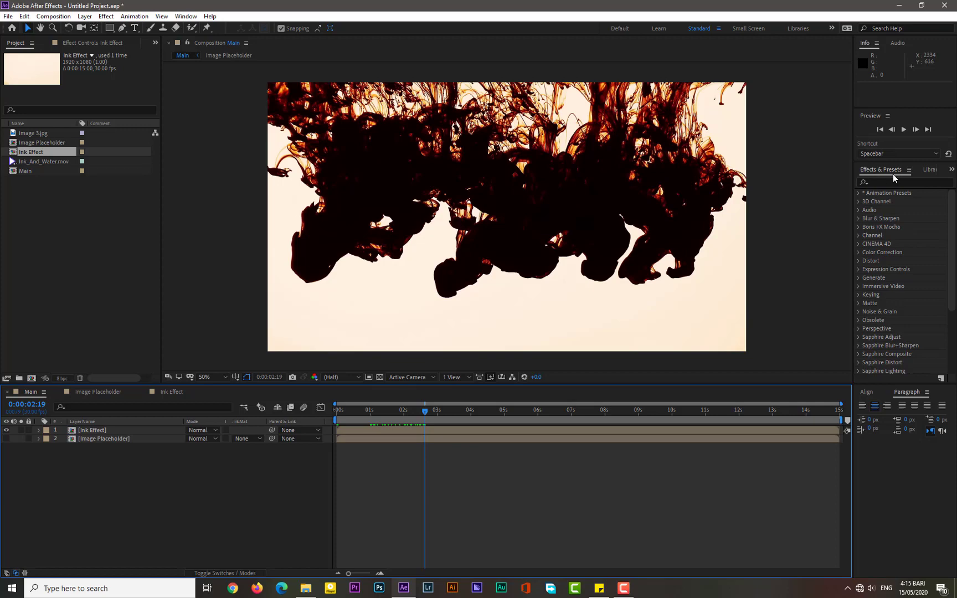
- Apply the Tritone effect to the Ink Effect layer and set Midtones toward black
left_click(181, 20)
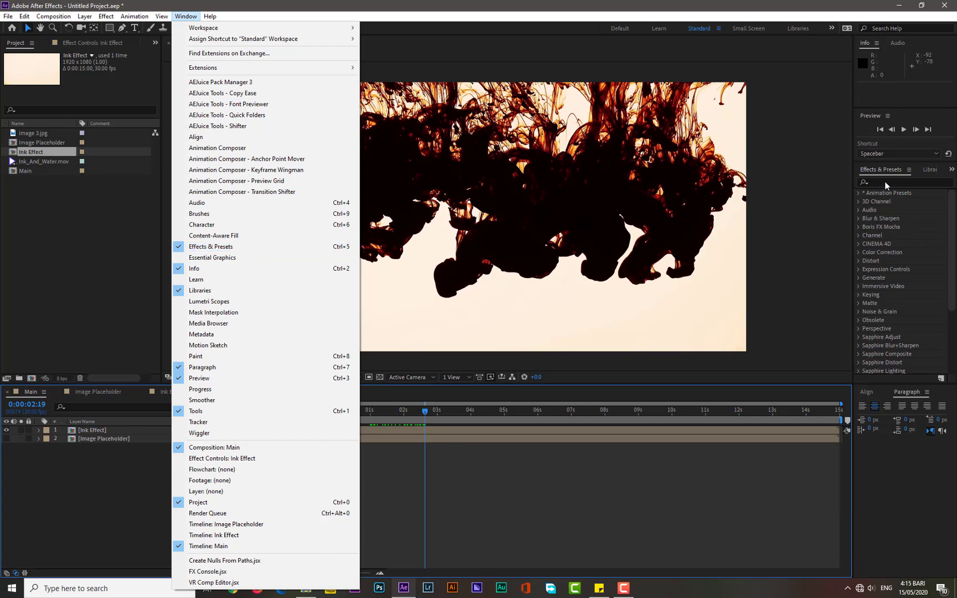
left_click(889, 186)
type("tritone")
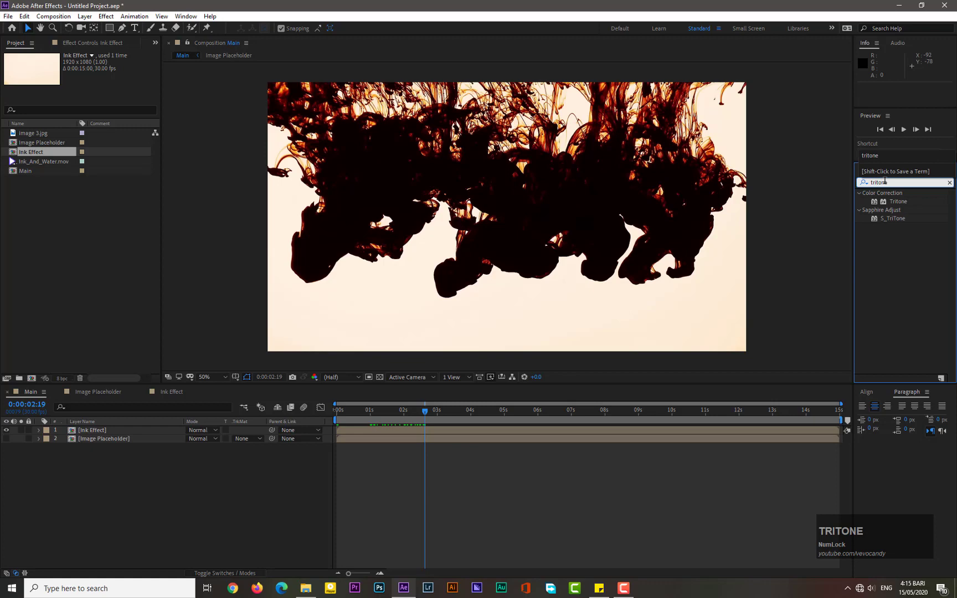
left_click(899, 206)
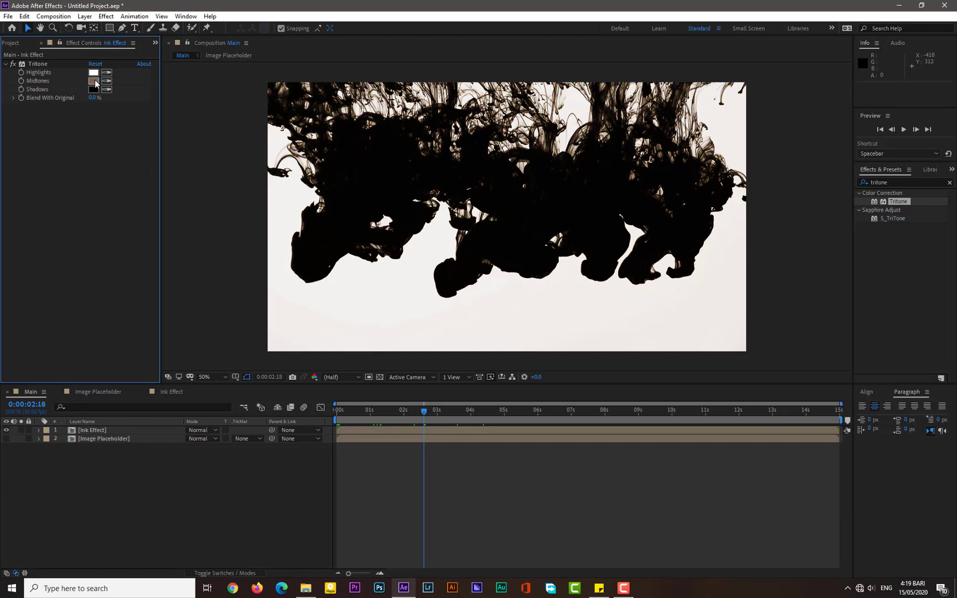
left_click(99, 85)
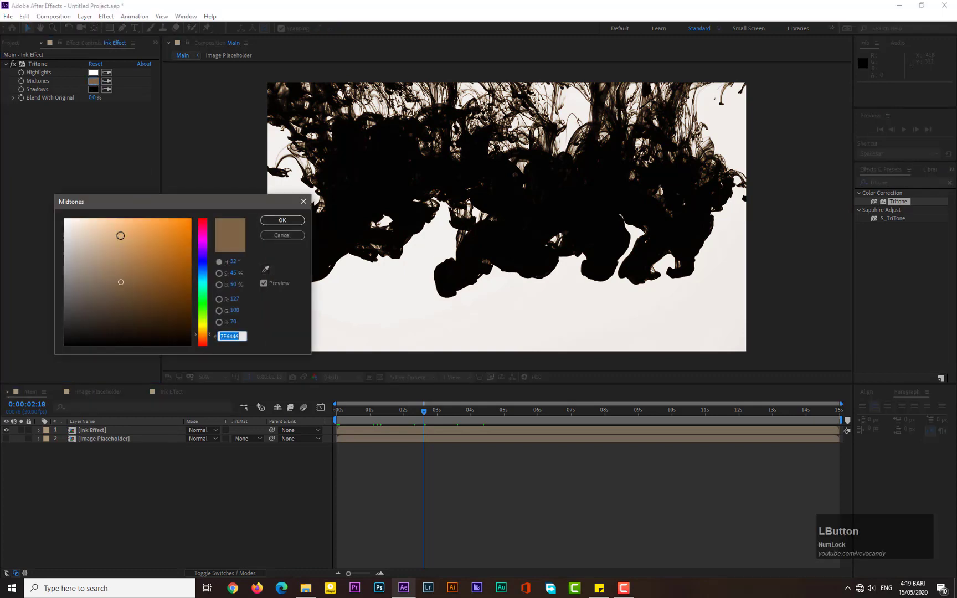
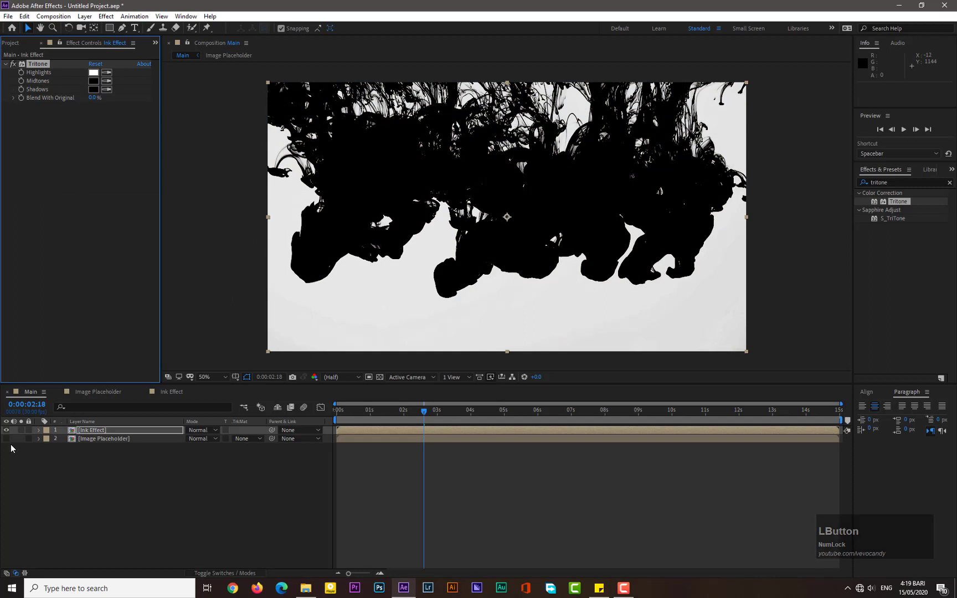
- Show the photo layer, set its track matte to Luma Inverted Matte and preview
left_click(10, 443)
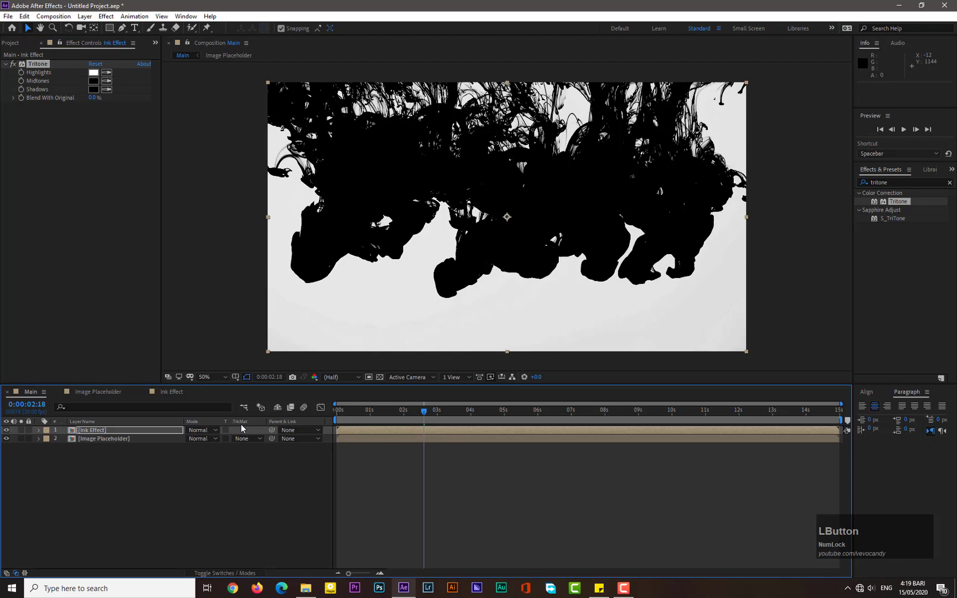
left_click(246, 445)
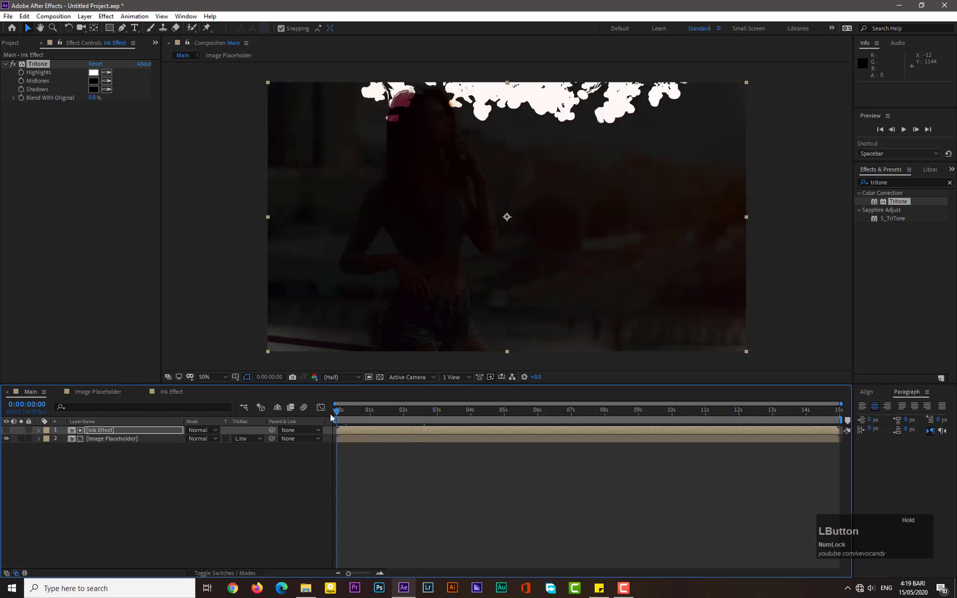
key("KP_0")
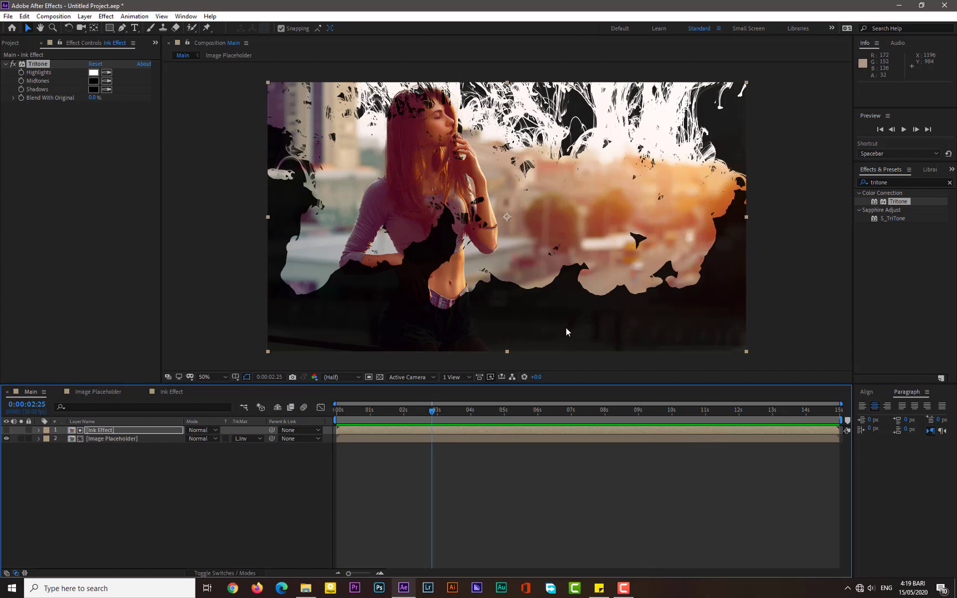
- Add a white solid layer at the bottom of Main as the background
right_click(103, 483)
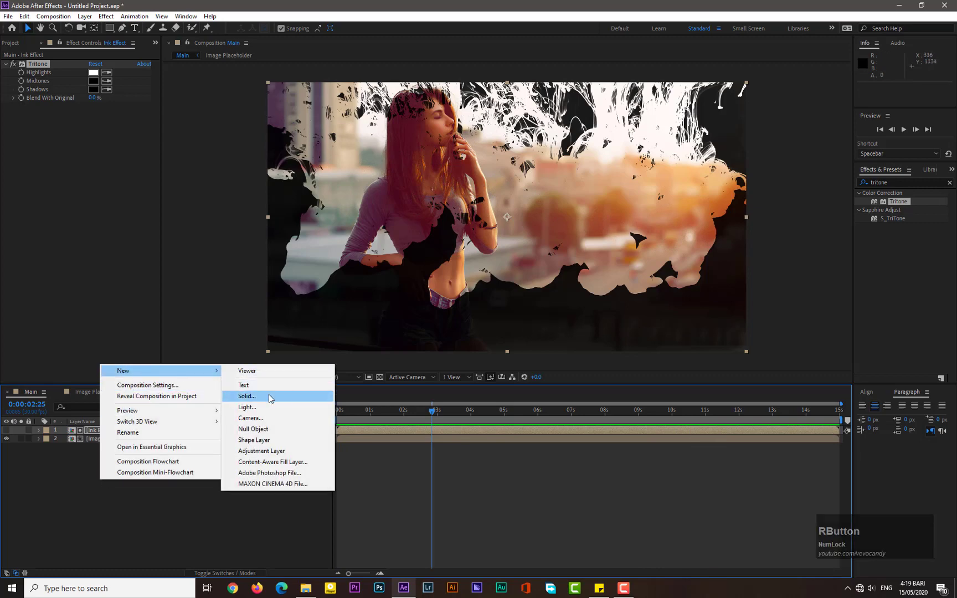
left_click(273, 399)
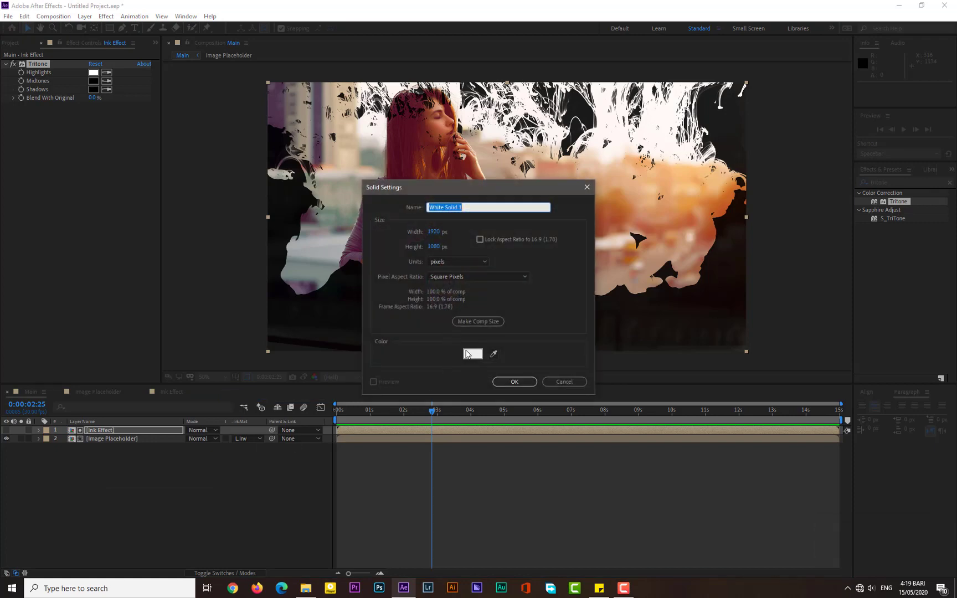
left_click(511, 385)
key("z")
left_click(106, 435)
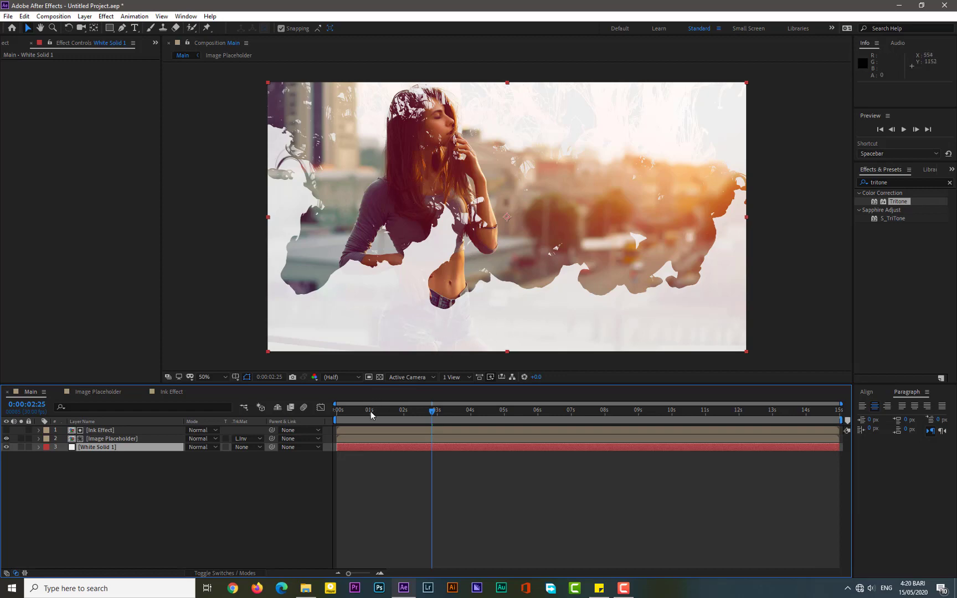
- Apply a Curves effect to the Image Placeholder layer and reset its blue channel curve
left_click(107, 443)
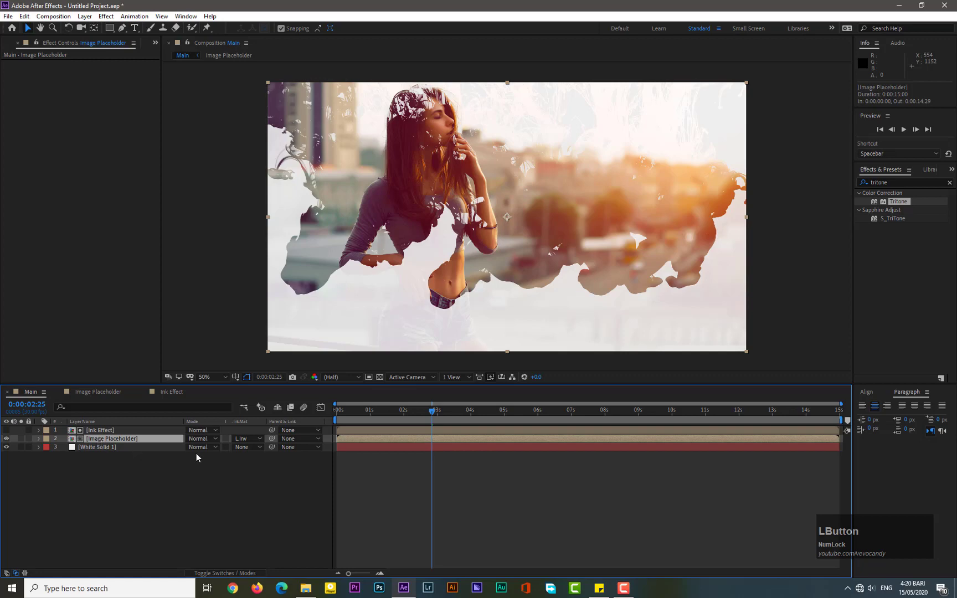
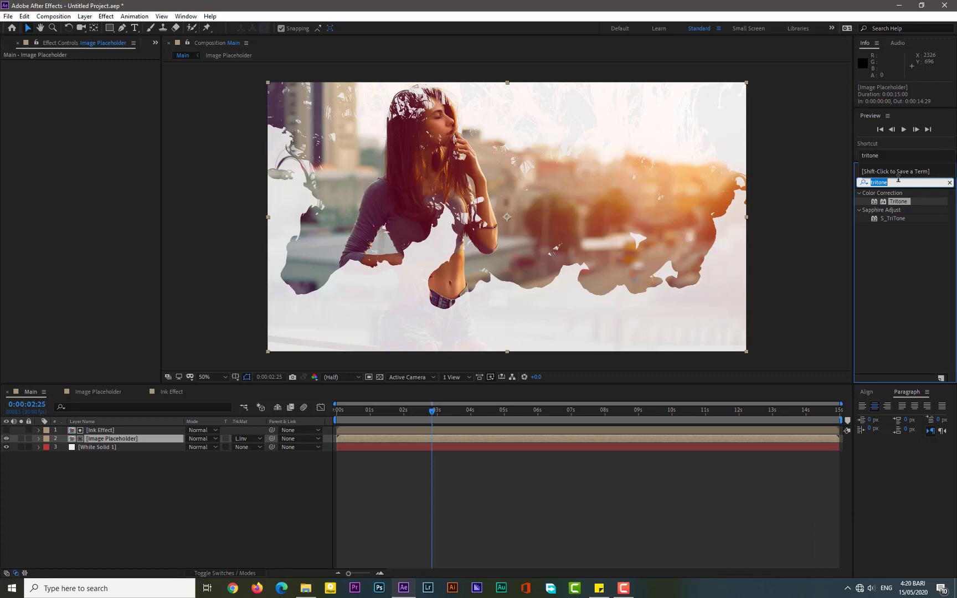
key("c")
type("curves")
left_click(899, 238)
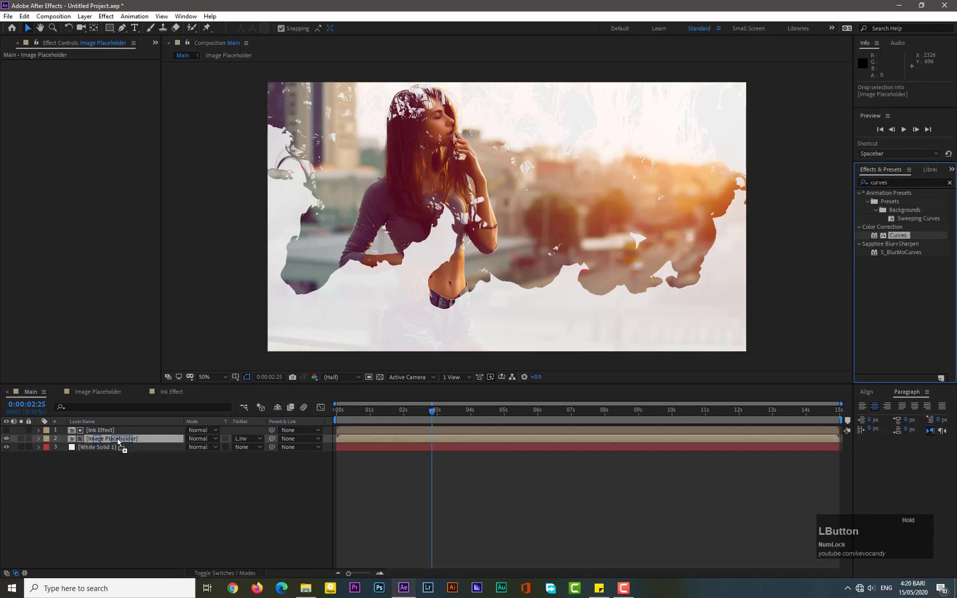
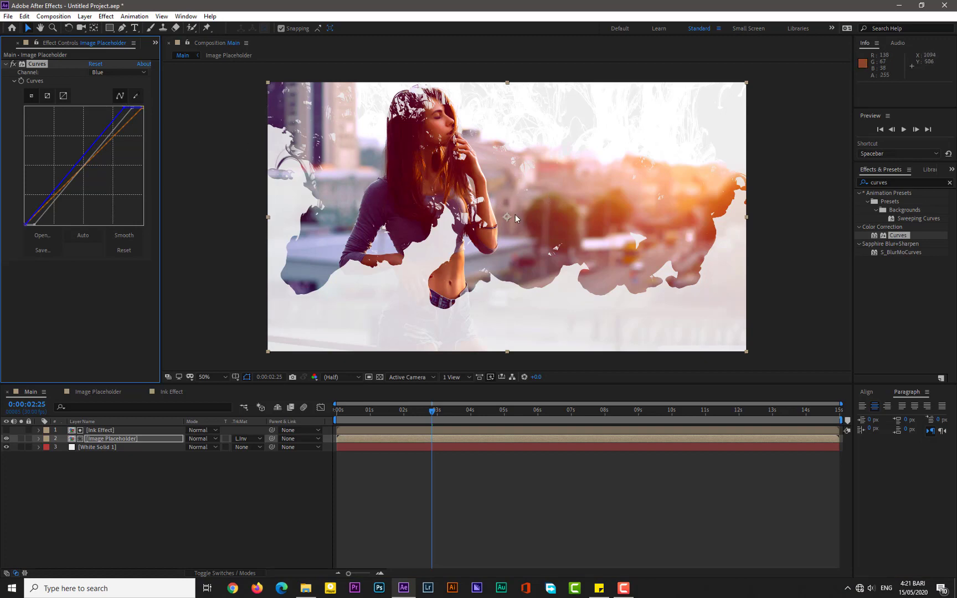
left_click(141, 487)
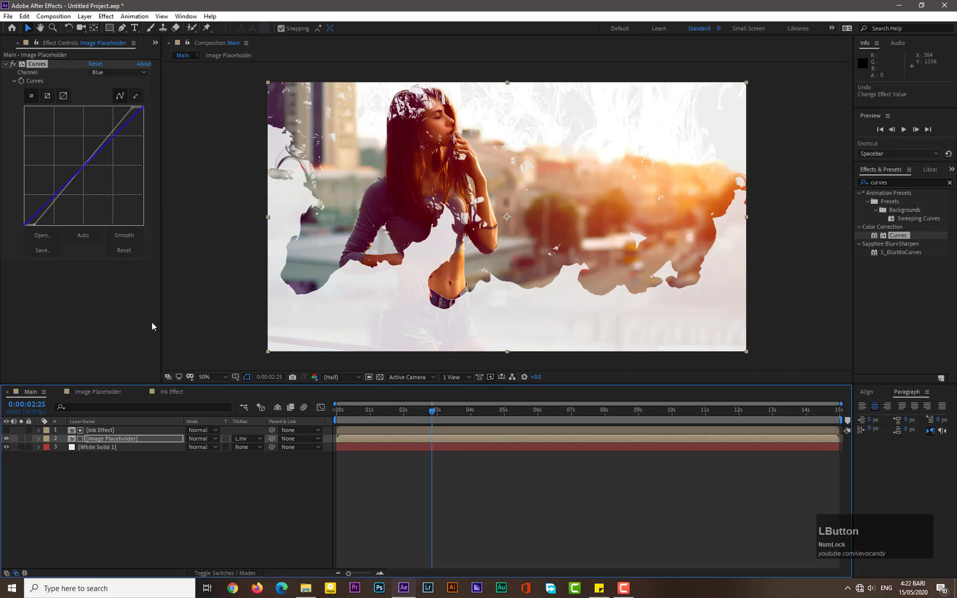
left_click(111, 444)
- Keyframe the photo's Scale at 110% at the start
key("s")
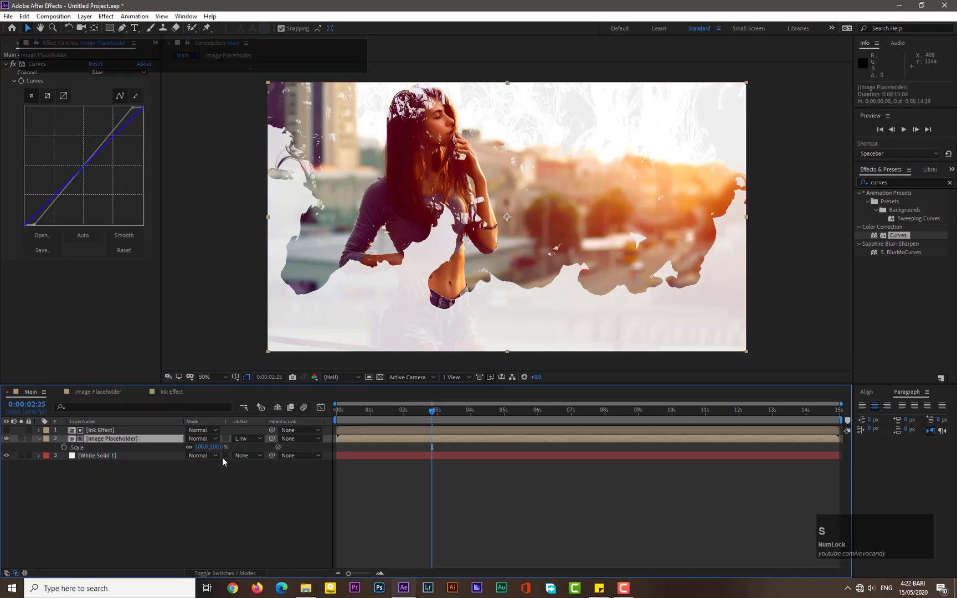
left_click(345, 415)
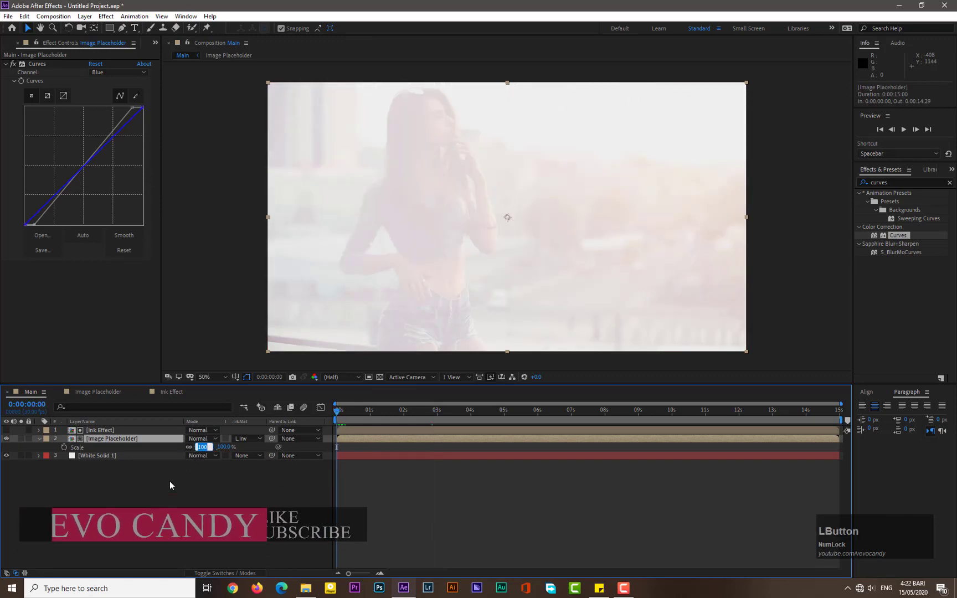
key("KP_1")
key("KP_0")
key("KP_Enter")
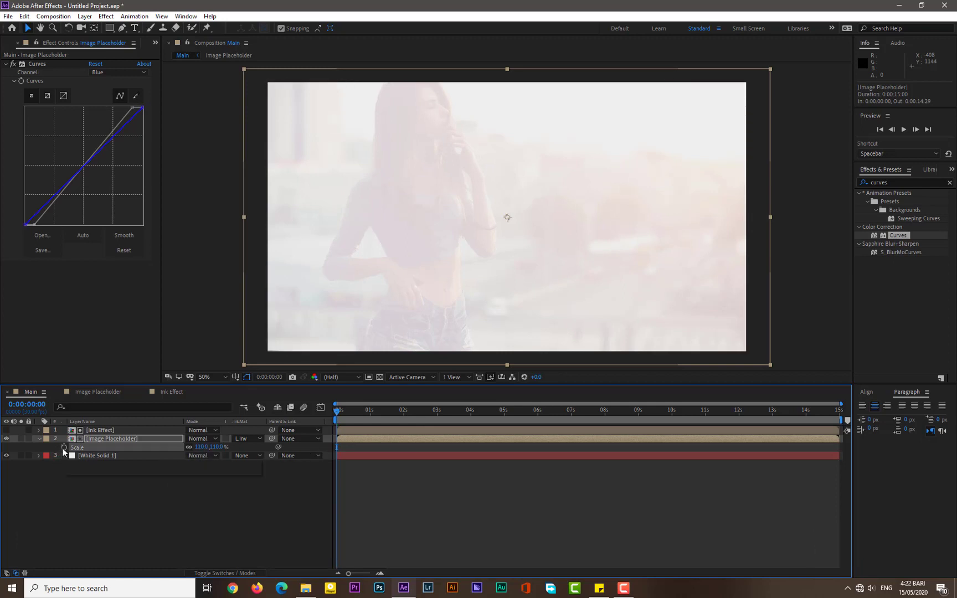
left_click(66, 452)
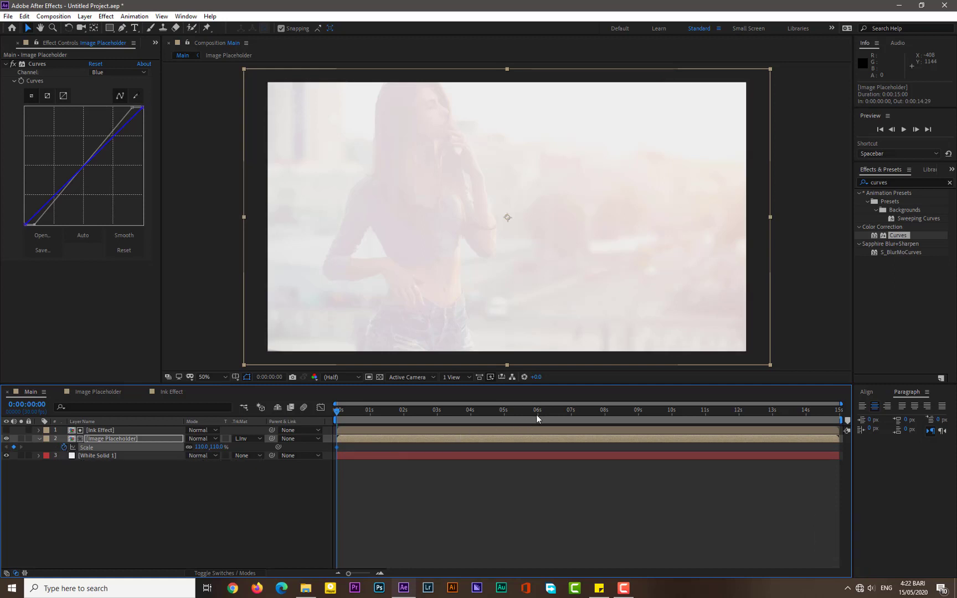
- Set Scale to 100% at 6 seconds and preview the zoom-out
left_click(541, 417)
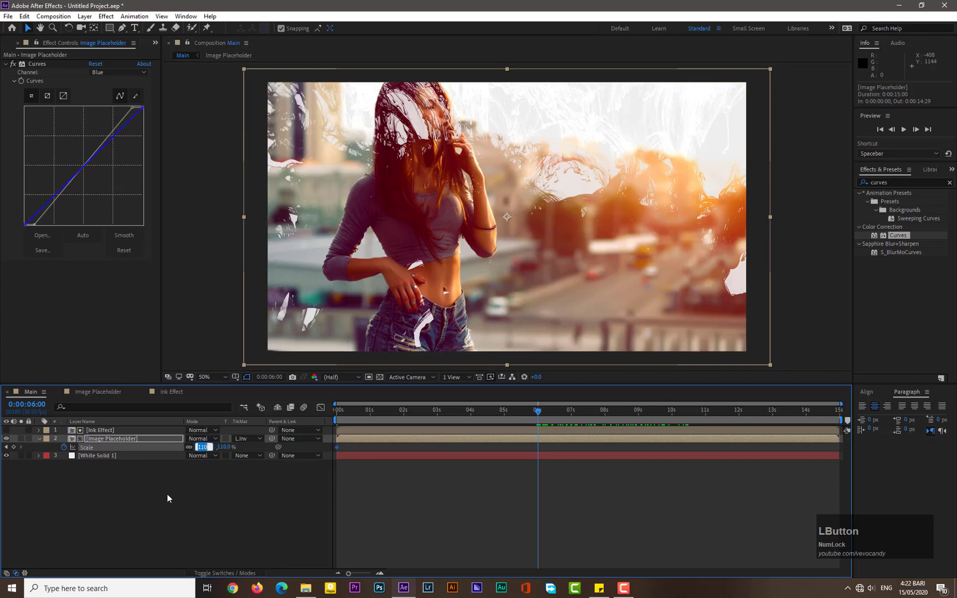
key("KP_1")
key("KP_0")
key("KP_Enter")
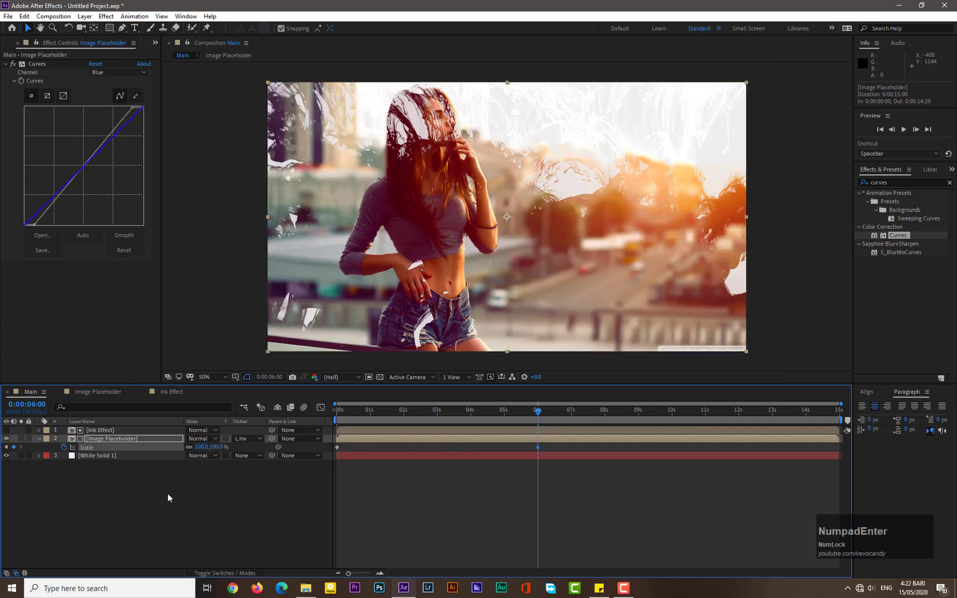
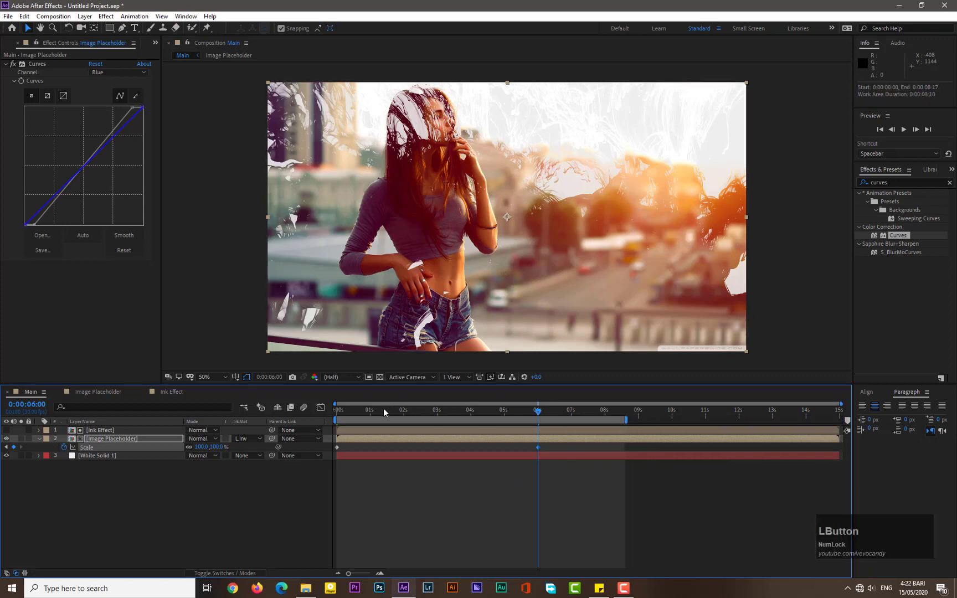
key("KP_0")
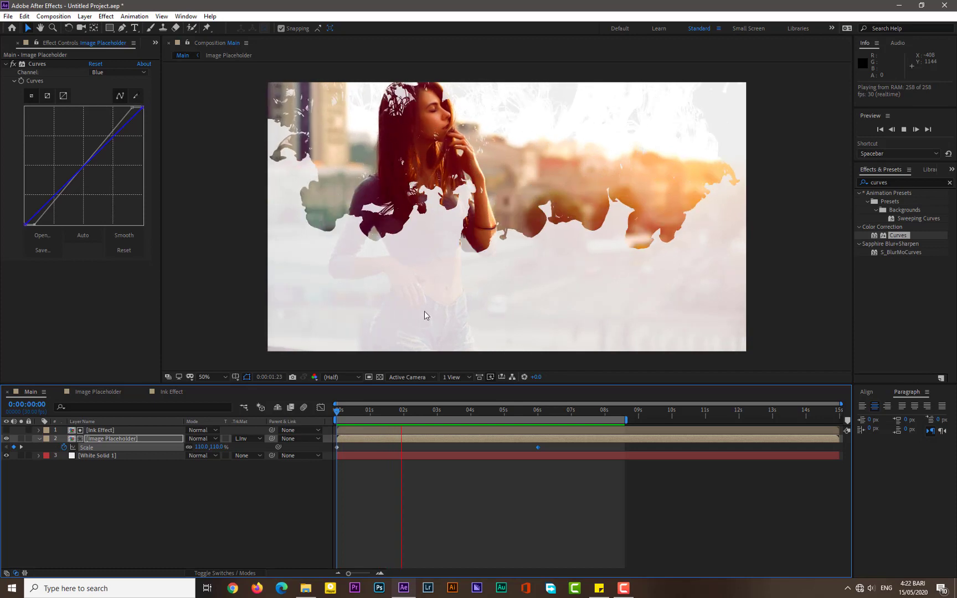
- Add an empty text layer and pre-compose it as 'Text Placeholder'
left_click(403, 419)
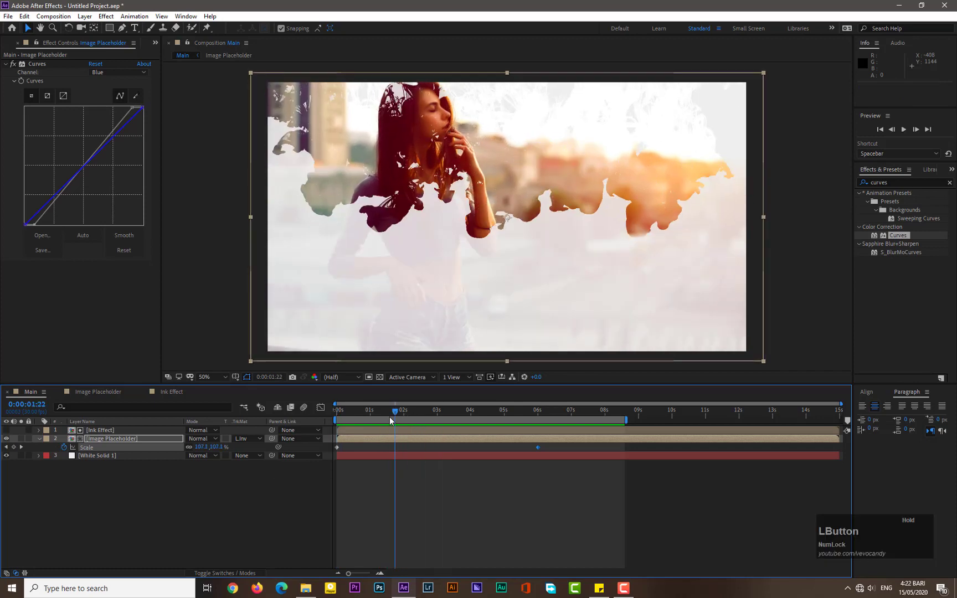
right_click(101, 500)
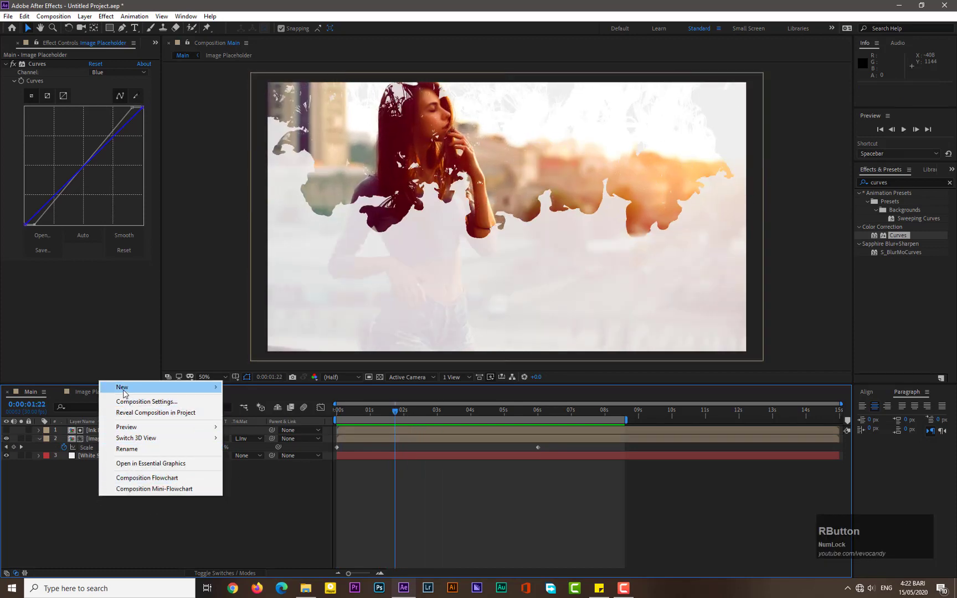
left_click(265, 404)
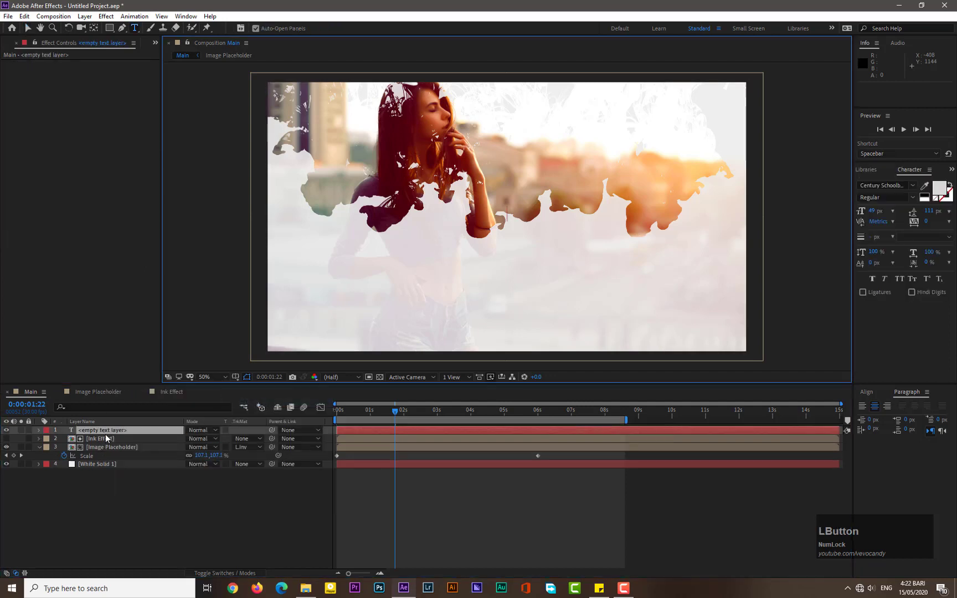
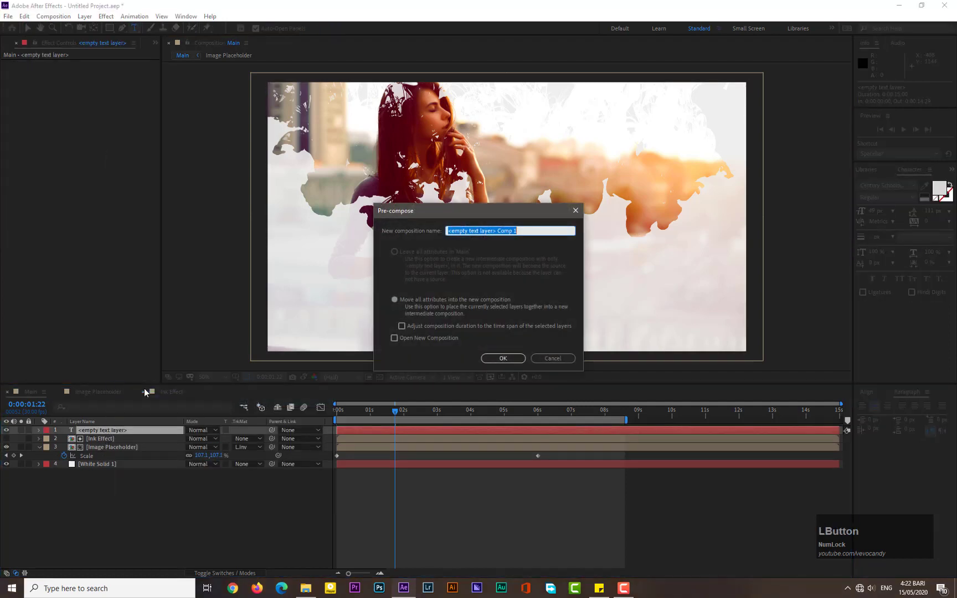
type("text")
key("space")
key("shift+p")
type("placeholder")
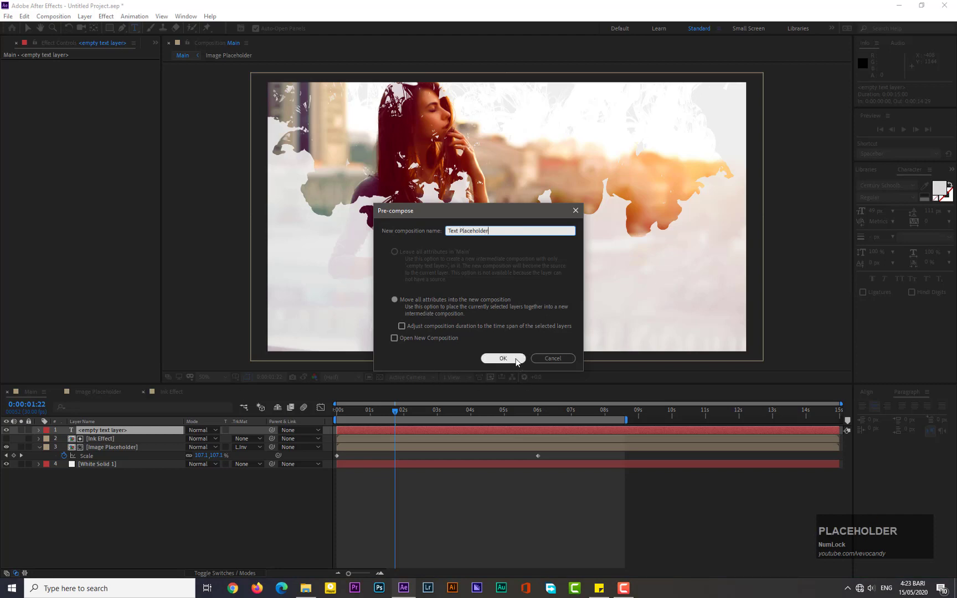
- Confirm the pre-compose, type the title 'Ink Reveal' and select all of it
left_click(519, 363)
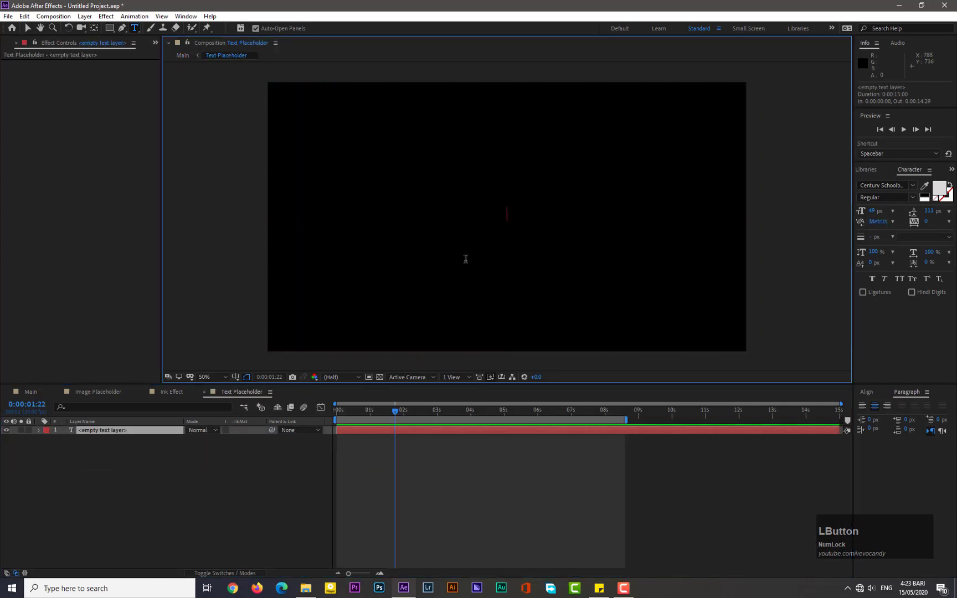
key("shift+Num_Lock")
type("ink")
key("space")
type("reveal")
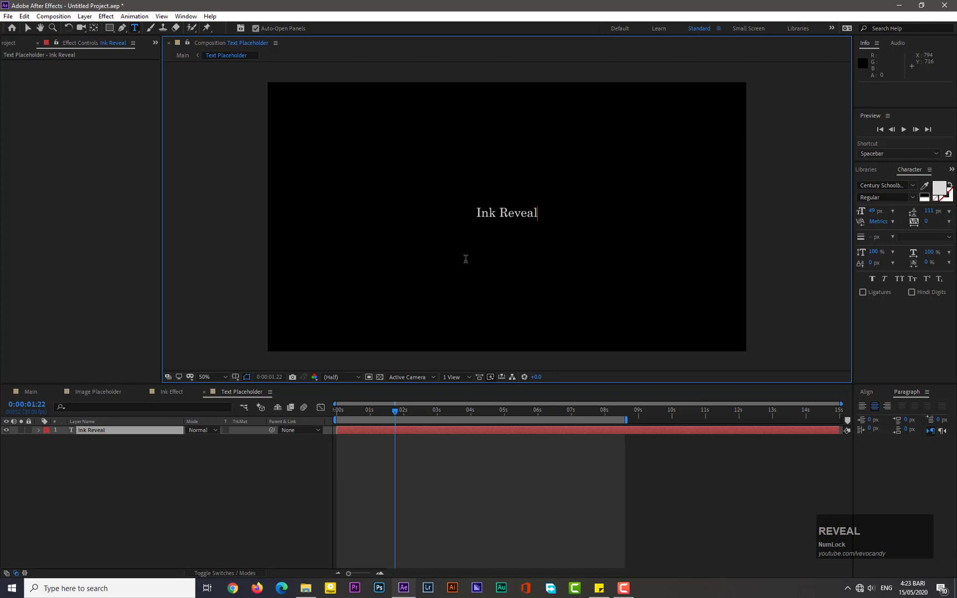
key("ctrl+Num_Lock")
key("ctrl+a")
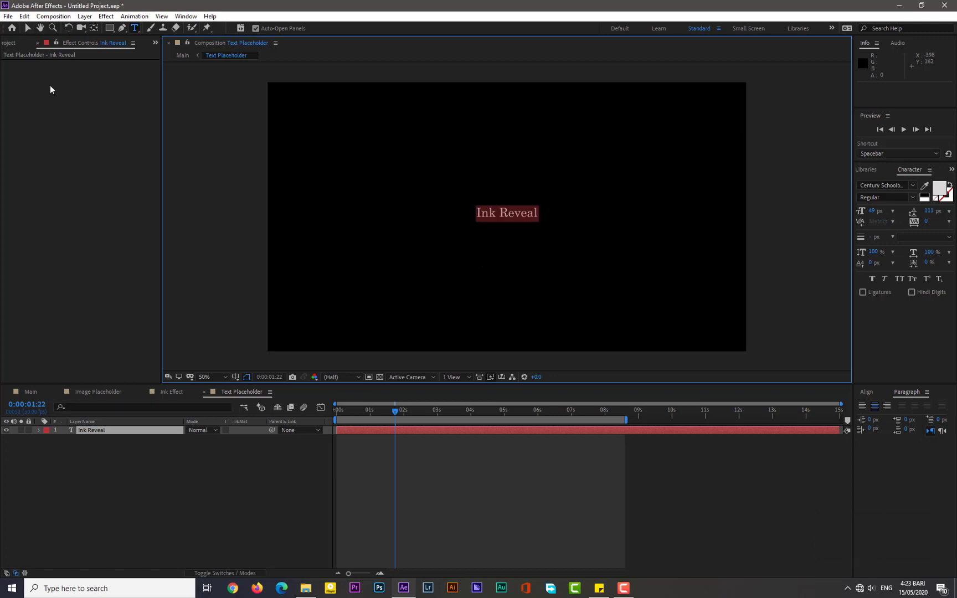
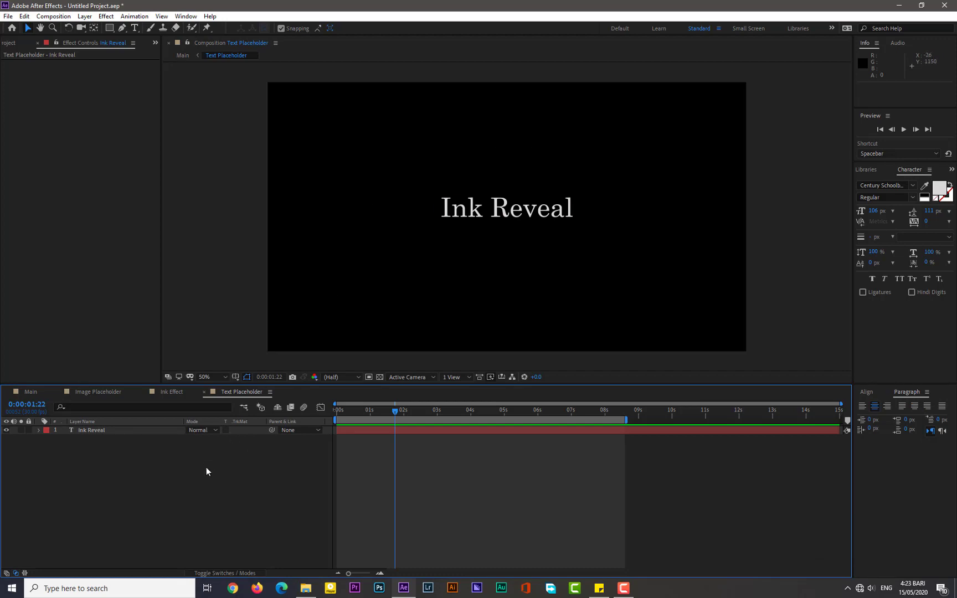
- Resize the Text Placeholder composition to 818 × 449 px via Composition Settings (Ctrl+K)
key("ctrl+Num_Lock")
key("ctrl+k")
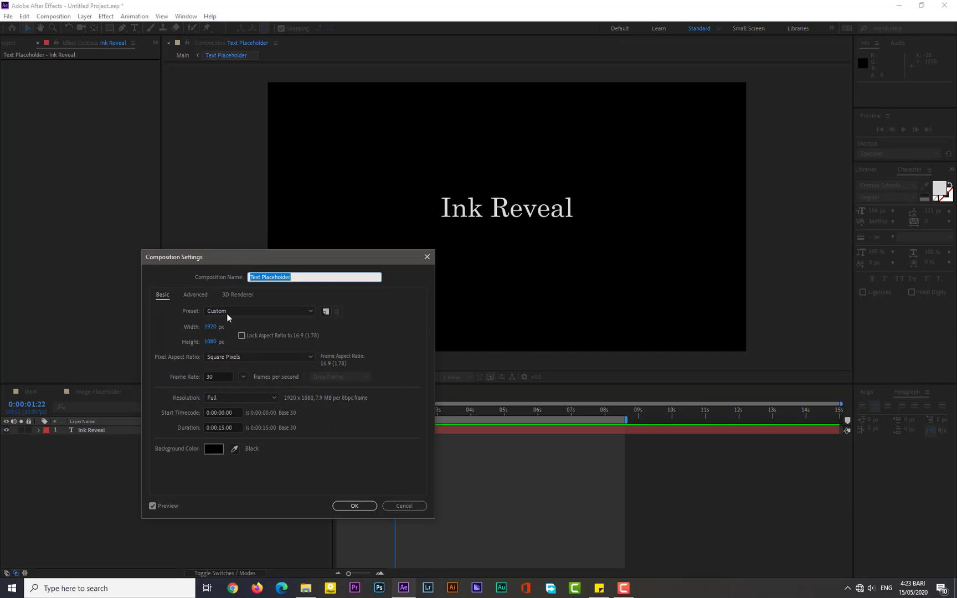
left_click(215, 332)
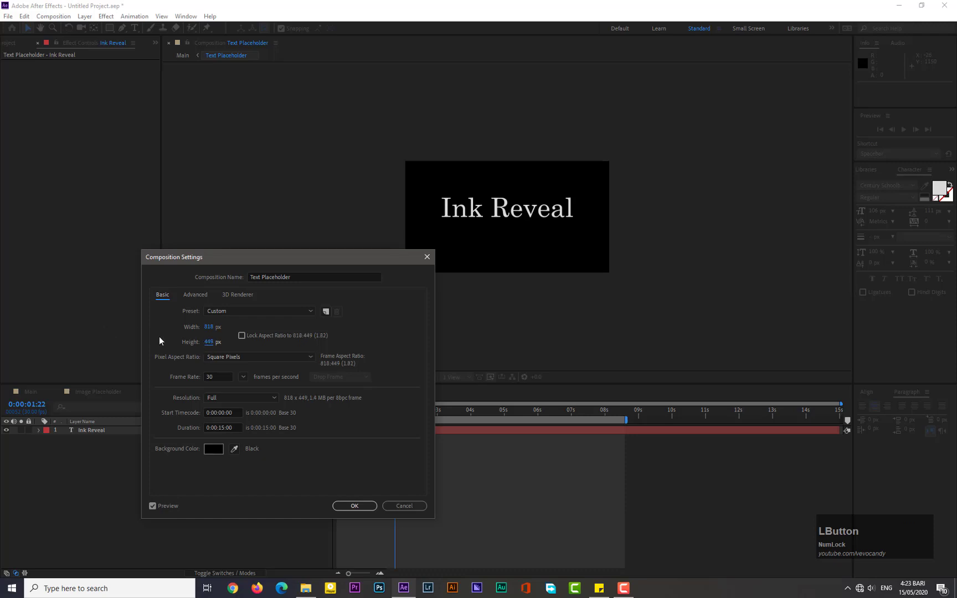
left_click(353, 514)
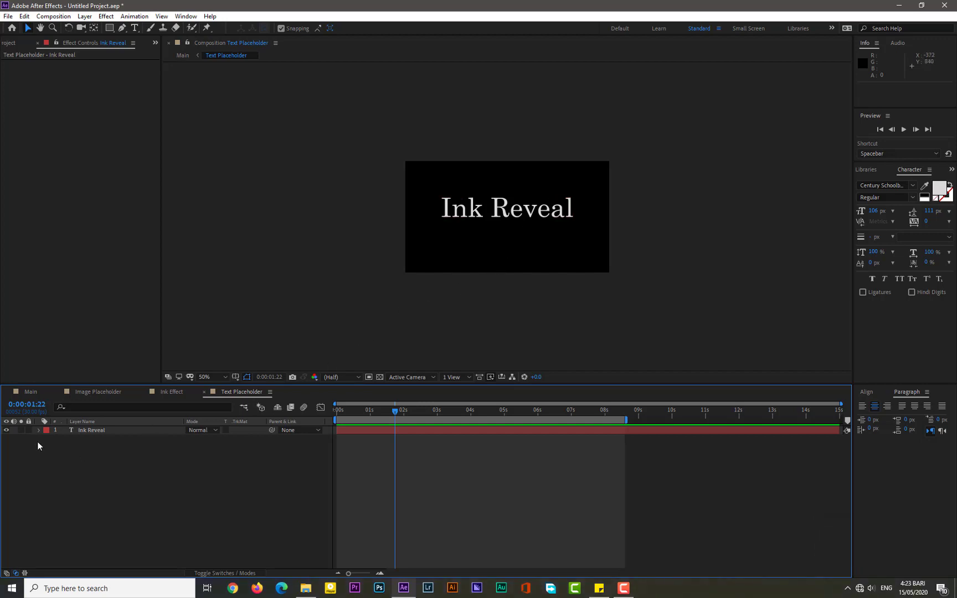
- Add an Opacity text animator at 0% to Ink Reveal, then add a Position property to it
left_click(41, 432)
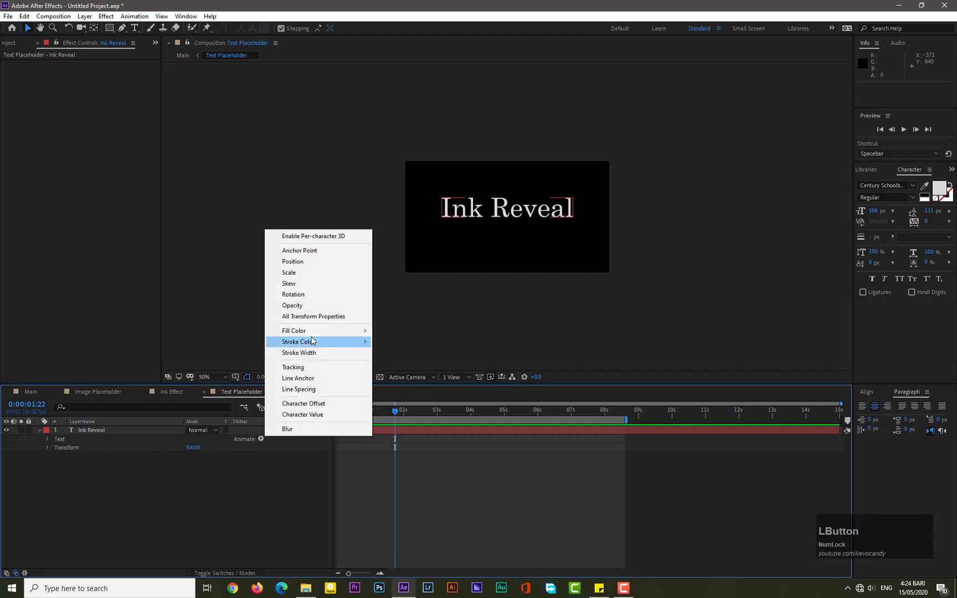
left_click(303, 305)
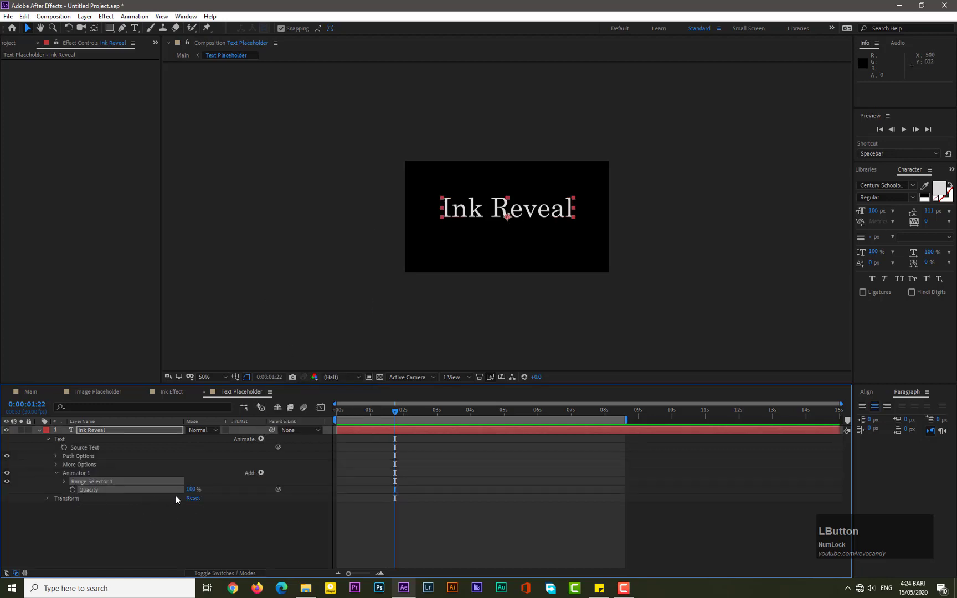
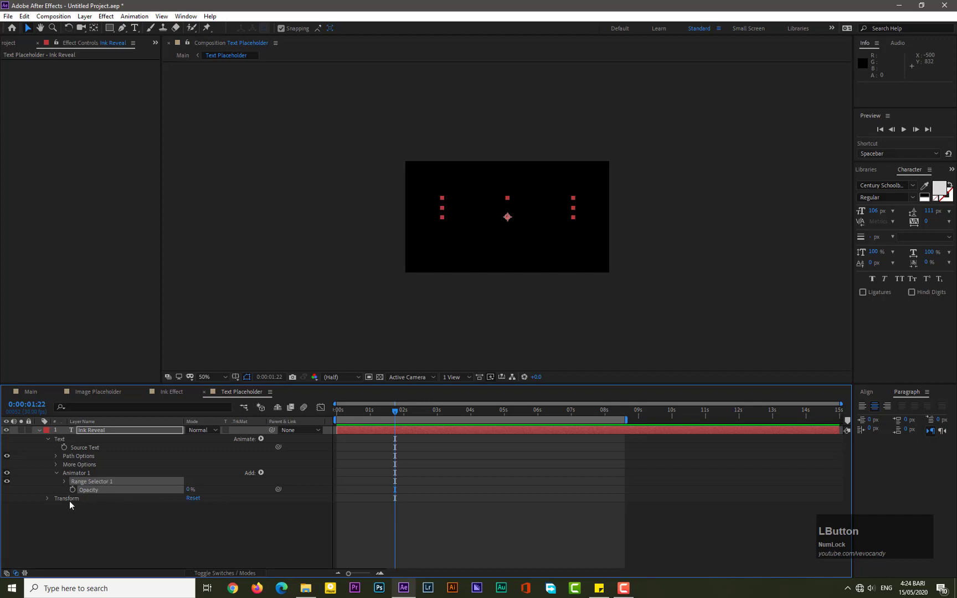
left_click(67, 486)
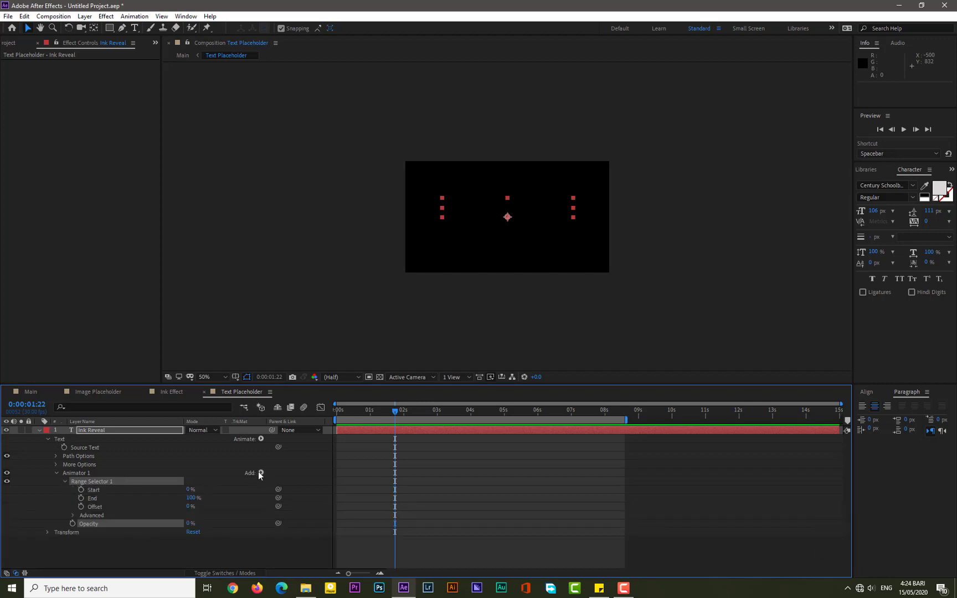
left_click(266, 476)
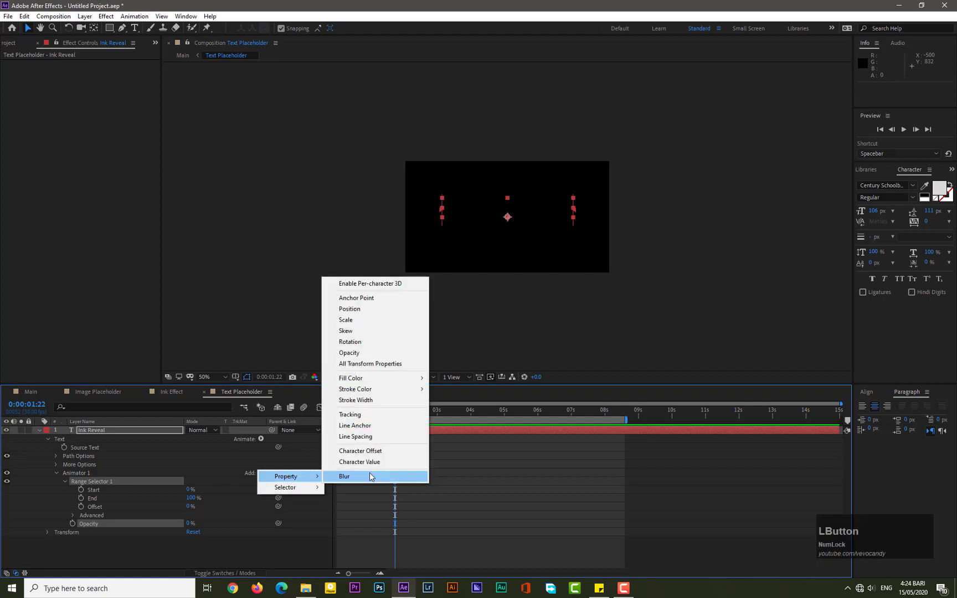
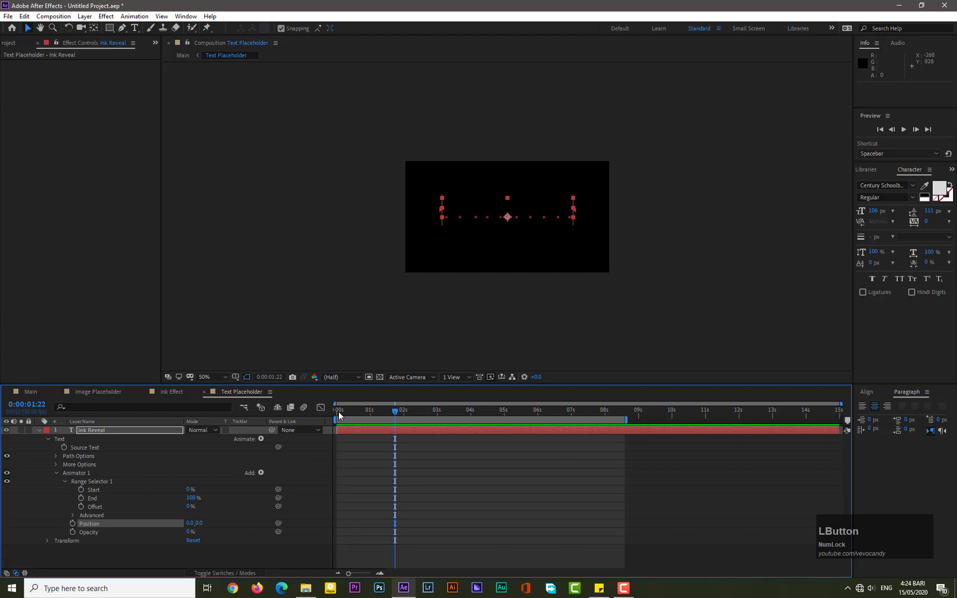
- Keyframe Range Start from 0% at 0s to 100% at 1s and add a Position keyframe at 1s
left_click(340, 416)
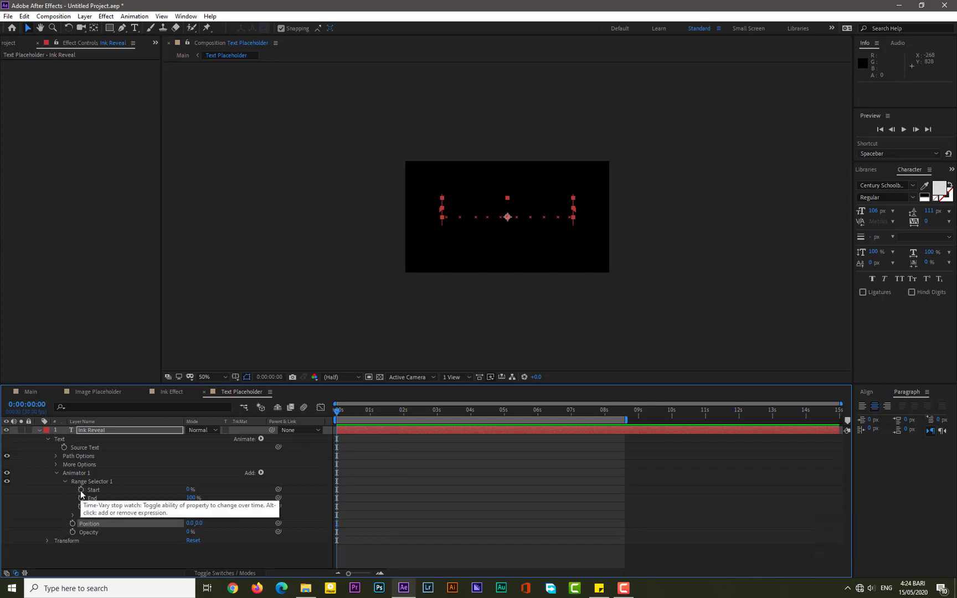
left_click(83, 494)
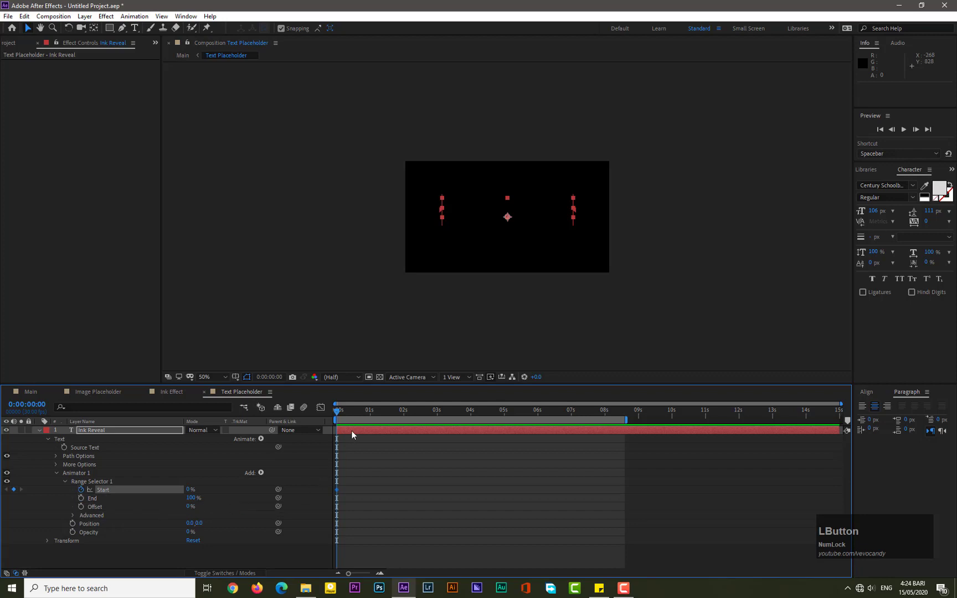
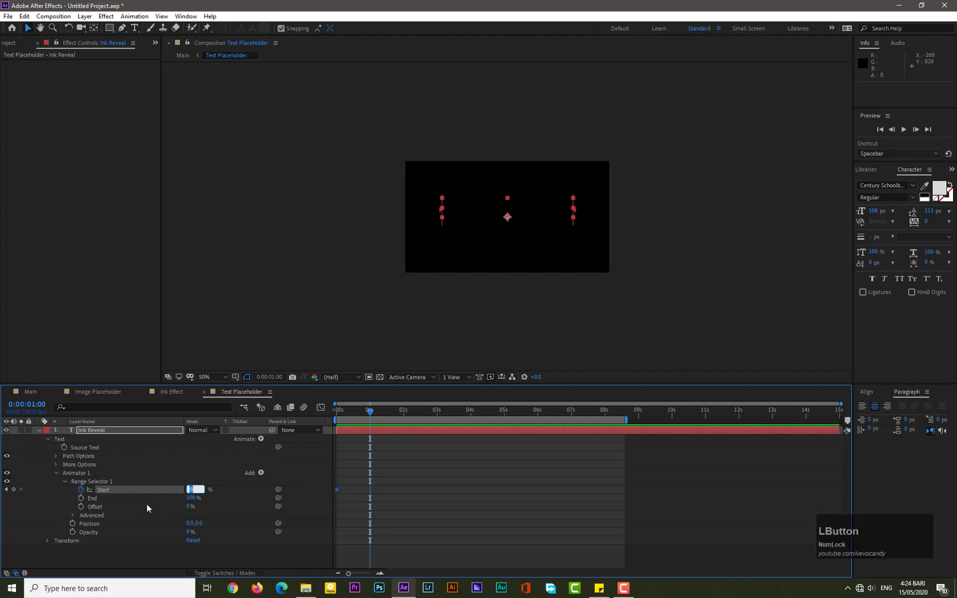
key("KP_1")
key("KP_0")
key("KP_Enter")
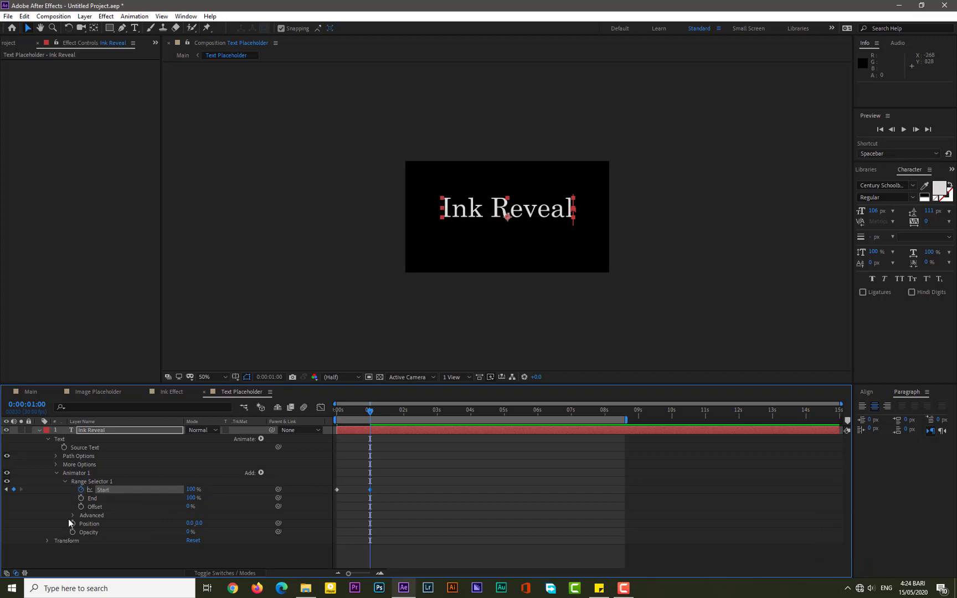
left_click(78, 529)
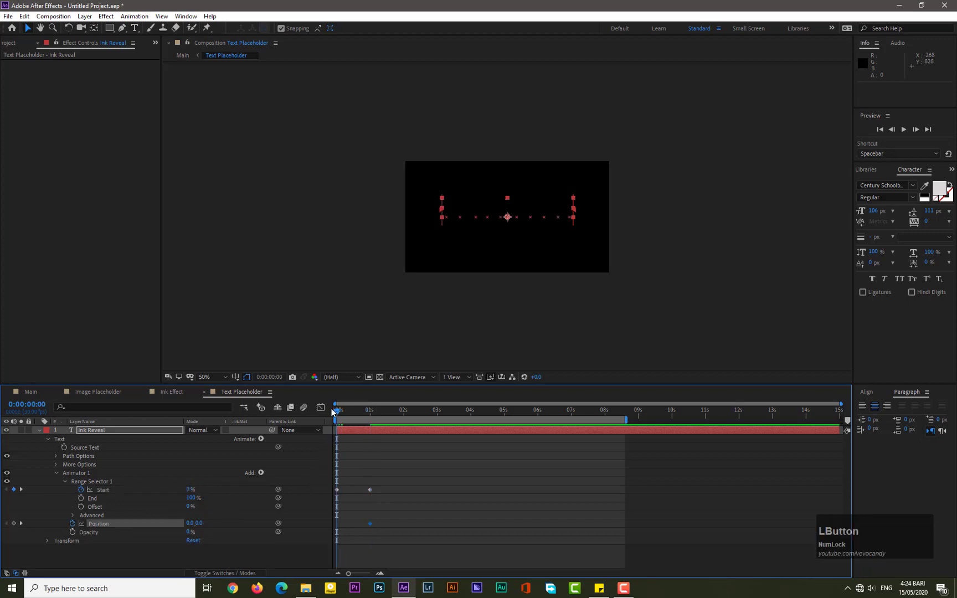
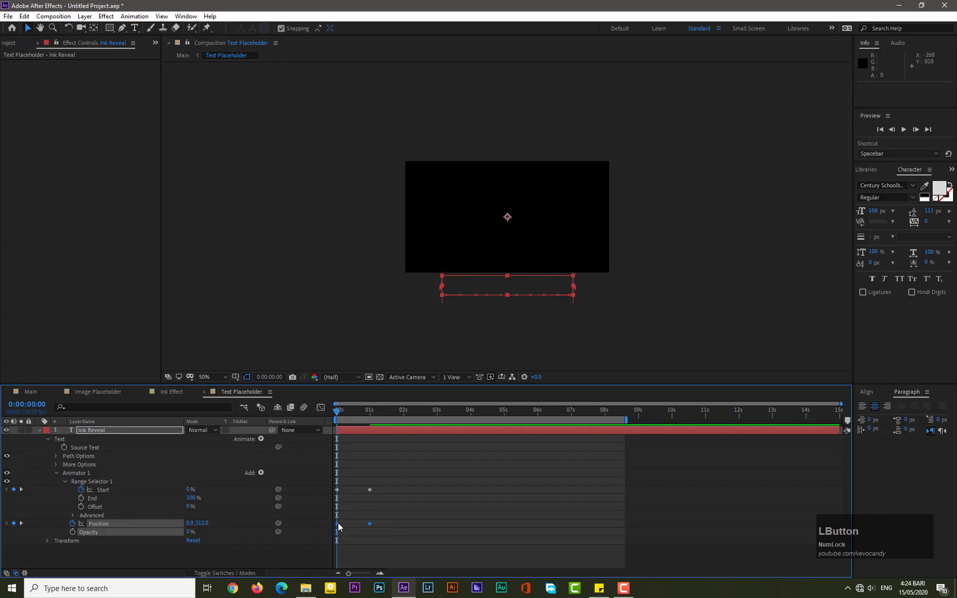
- Apply Easy Ease to the Position keyframes and preview the title rising into view
right_click(342, 527)
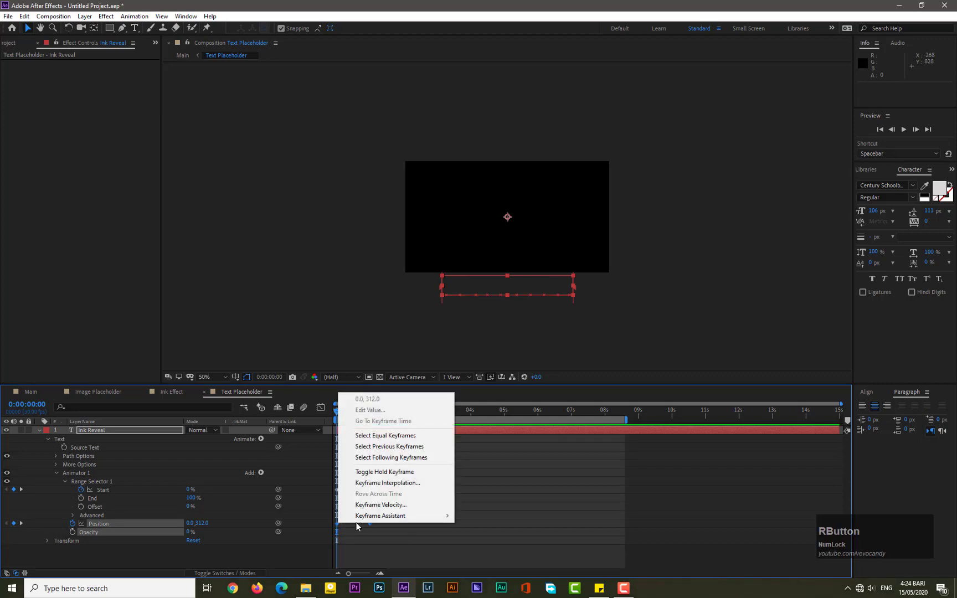
left_click(502, 457)
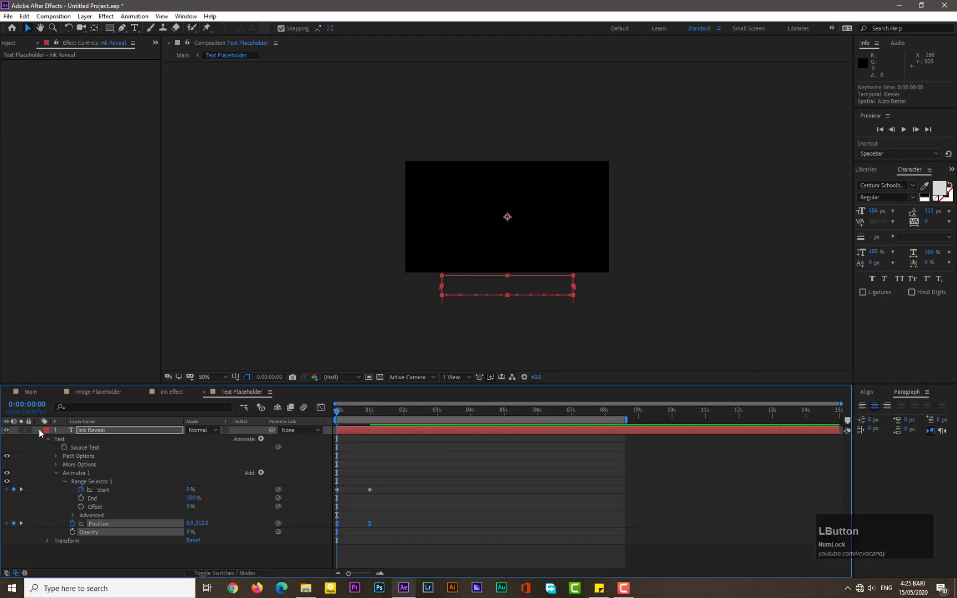
key("KP_0")
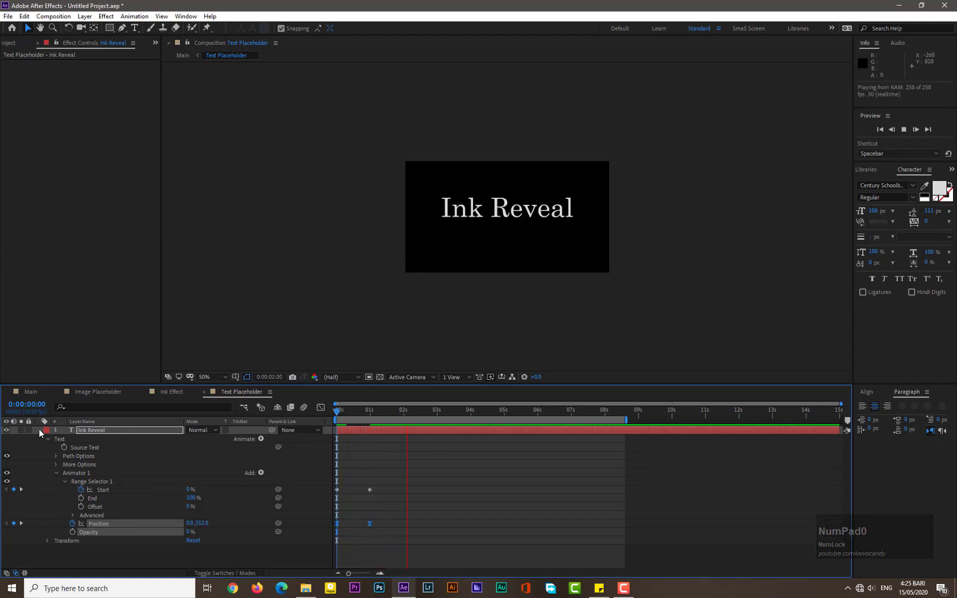
left_click(351, 410)
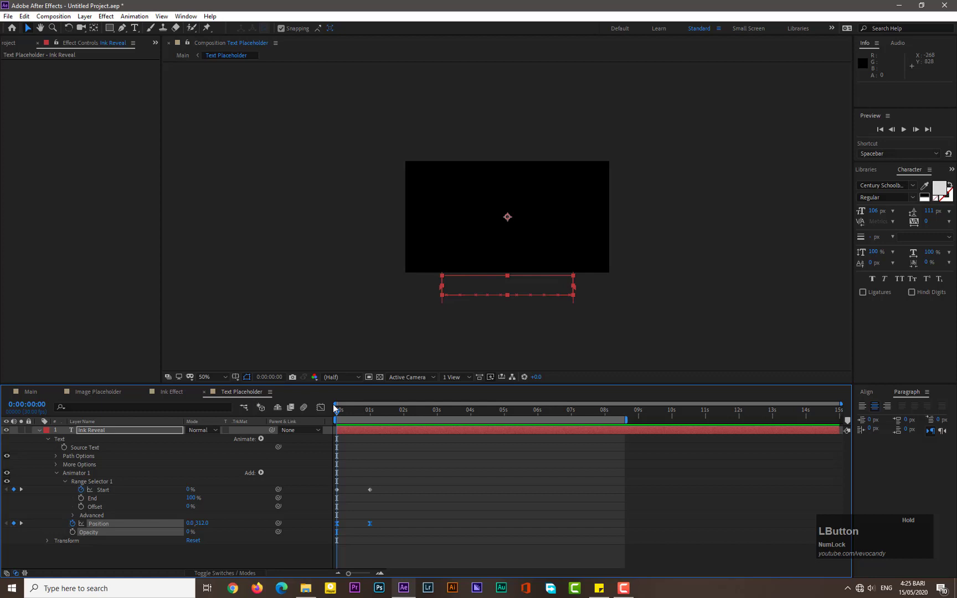
key("KP_0")
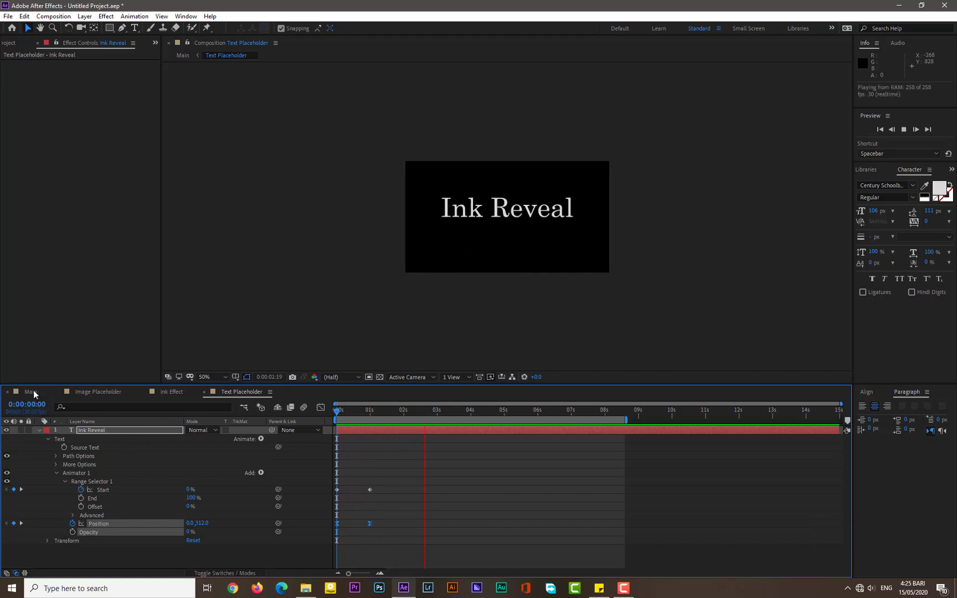
- In Main, start the Text Placeholder layer at 6s, move it lower right, and preview
left_click(38, 392)
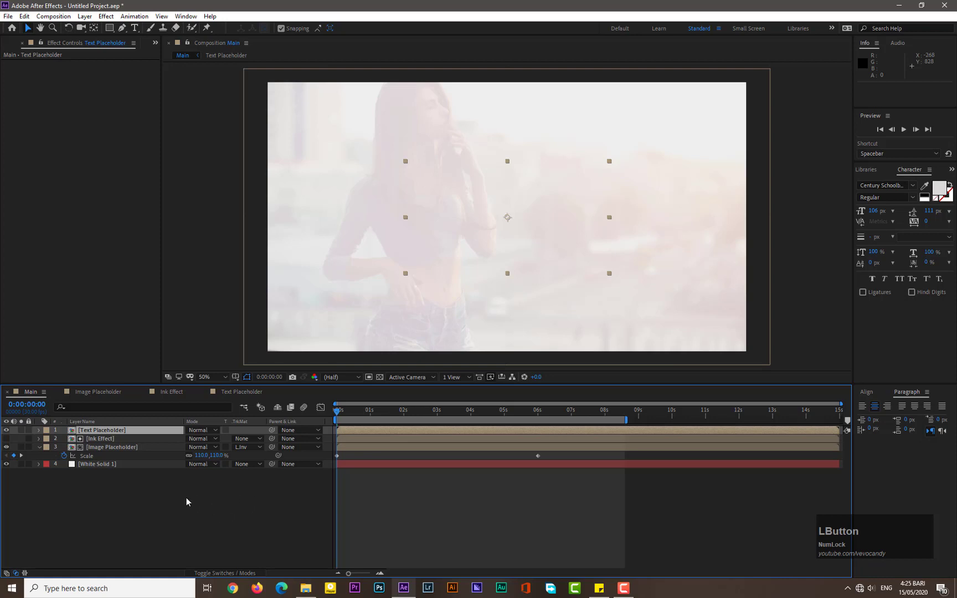
left_click(42, 450)
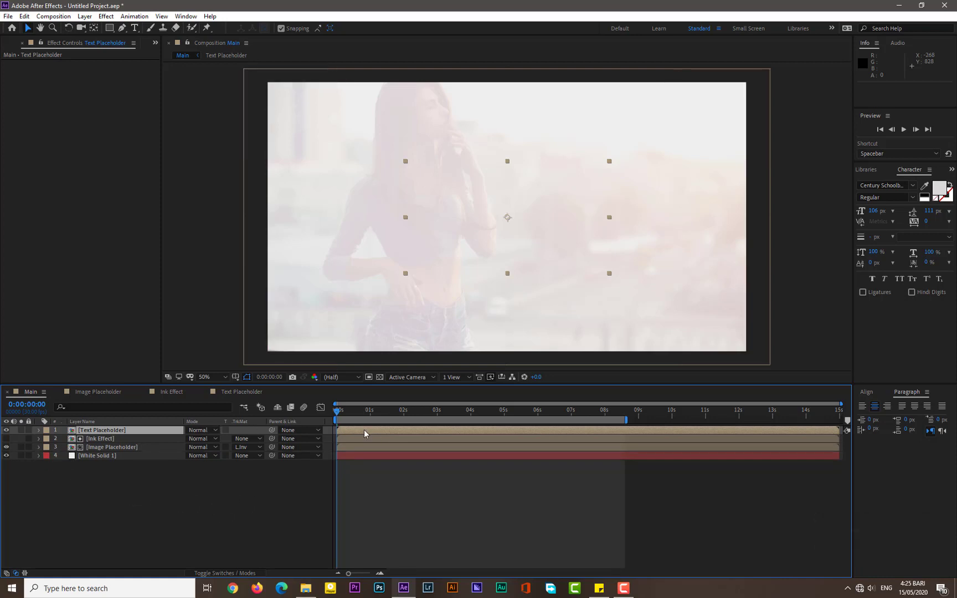
left_click(367, 433)
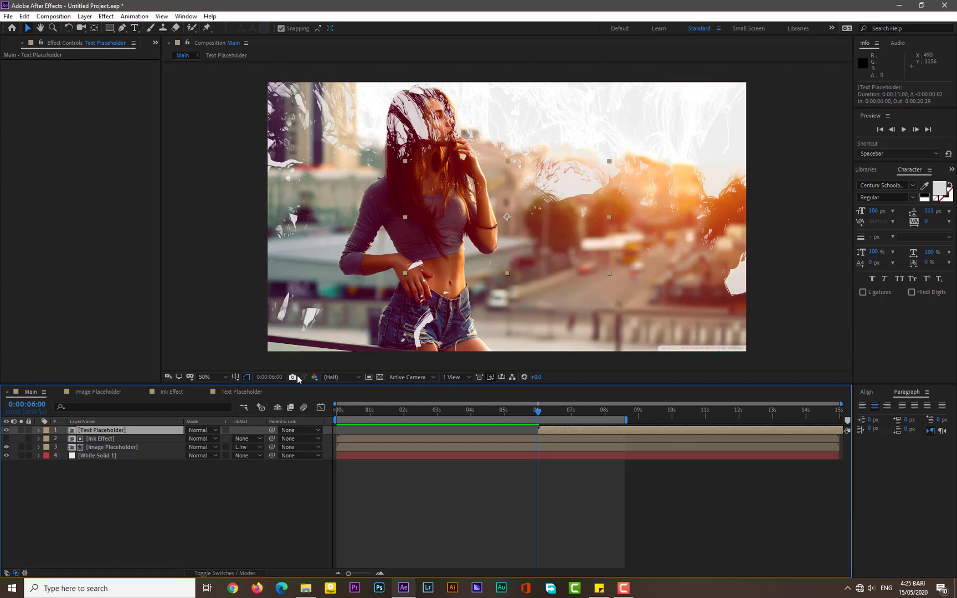
left_click(532, 239)
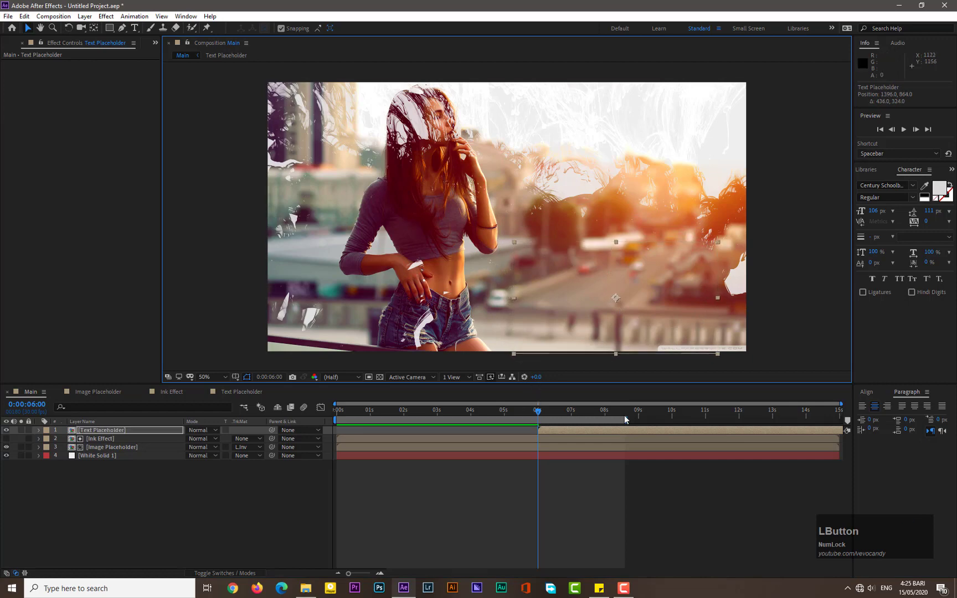
left_click(346, 415)
key("KP_0")
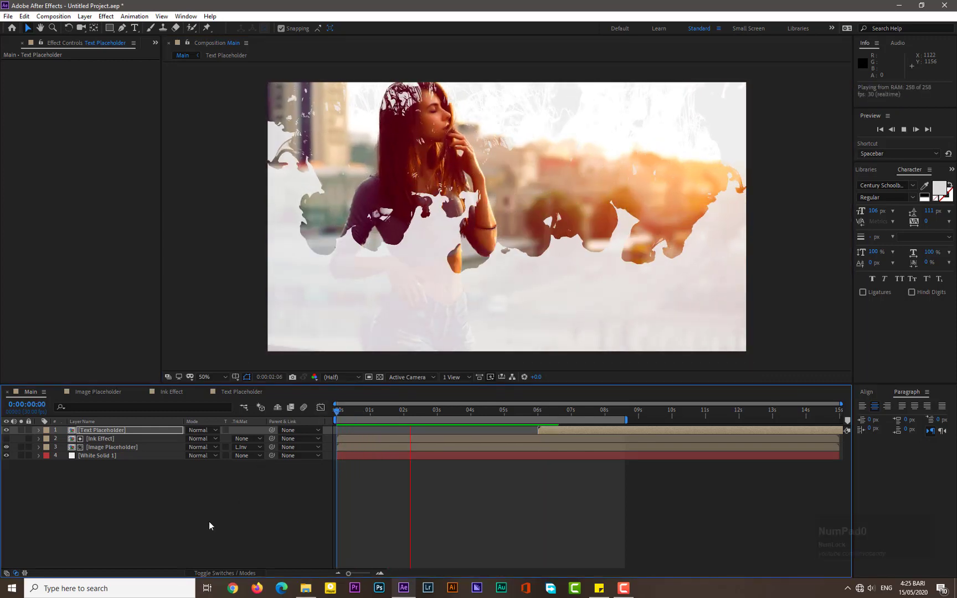